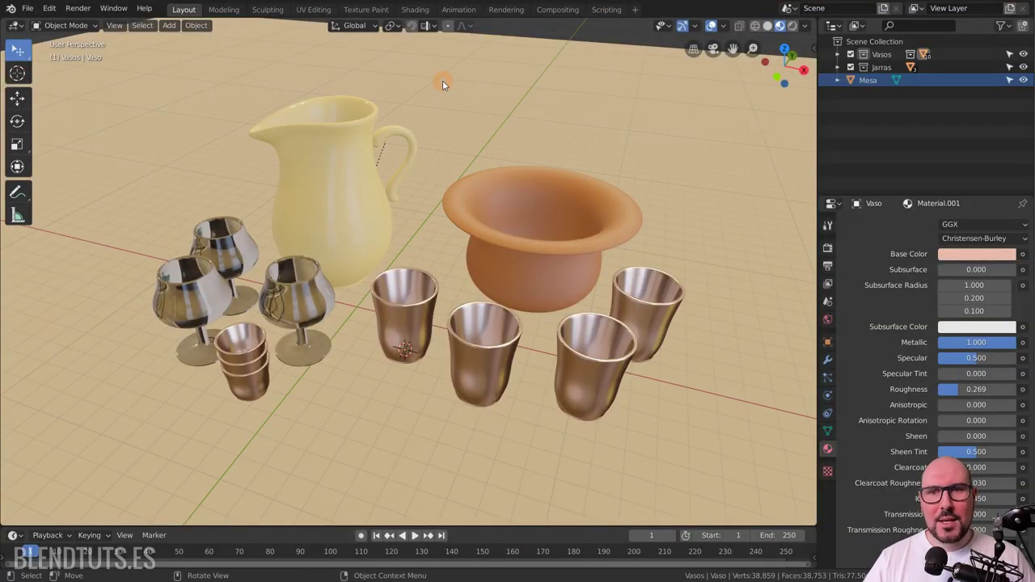
Step: Select the table (Mesa) to show its Material.002 settings
click(514, 109)
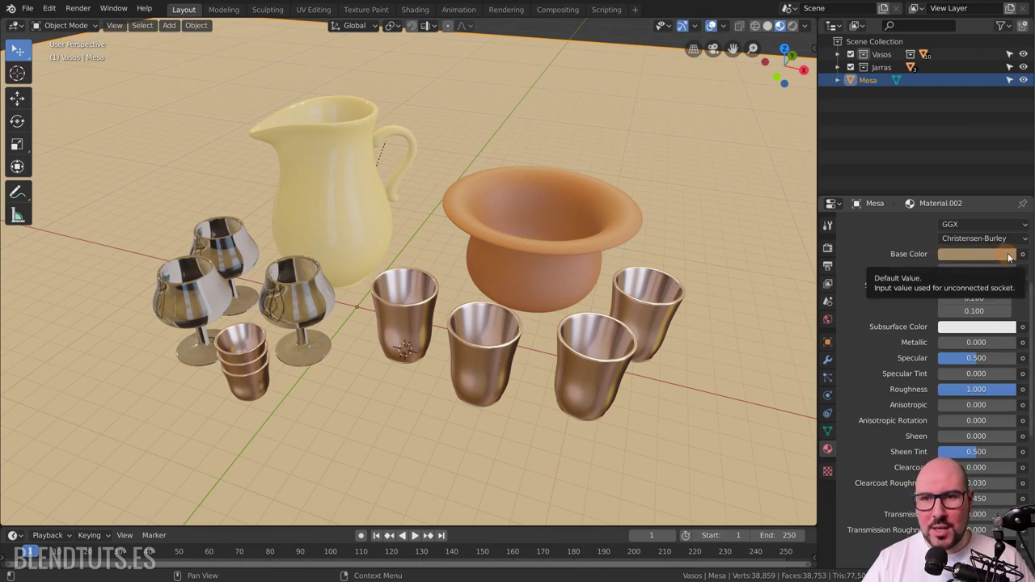
Step: Feed an Image Texture into the table's Base Color and browse the available images without picking one
click(1025, 257)
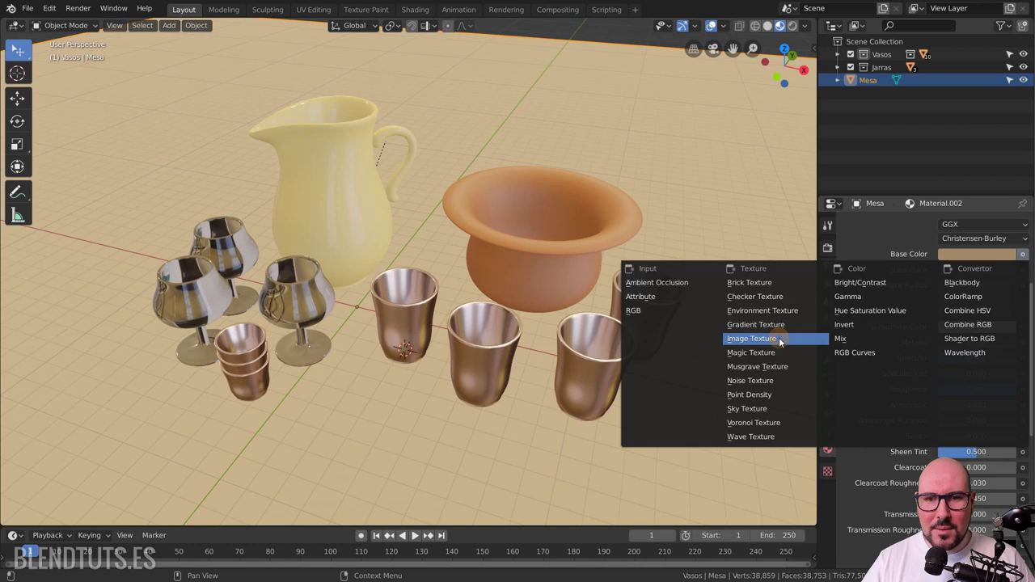
click(782, 342)
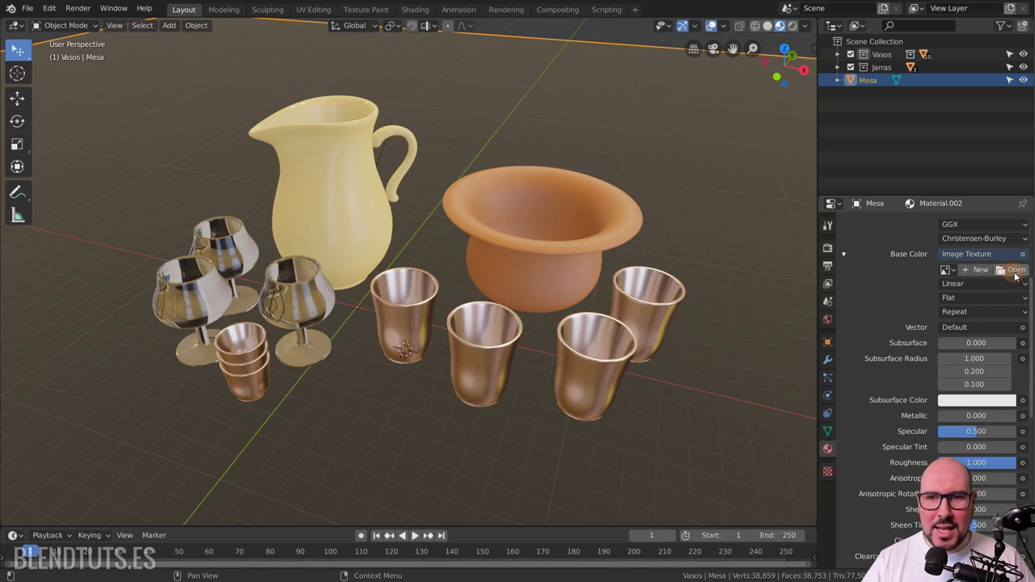
click(946, 275)
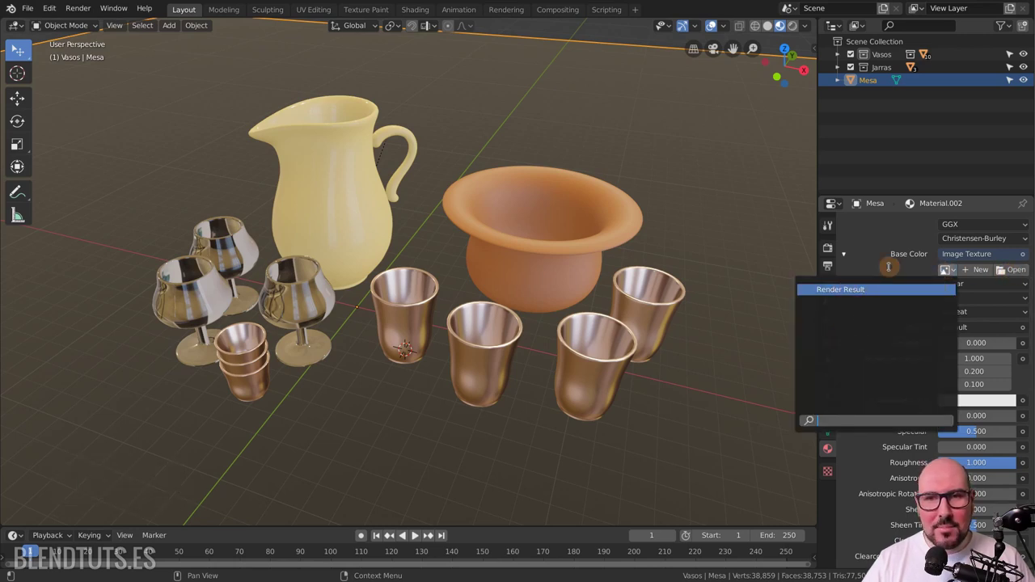
click(893, 273)
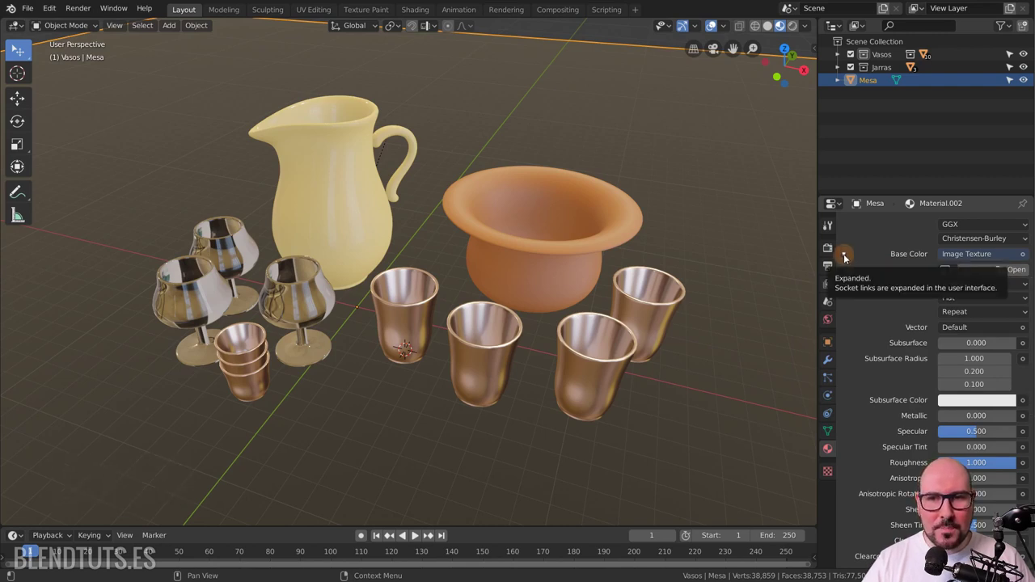
Step: Replace the image texture with a plain RGB colour input for Base Color
click(1026, 259)
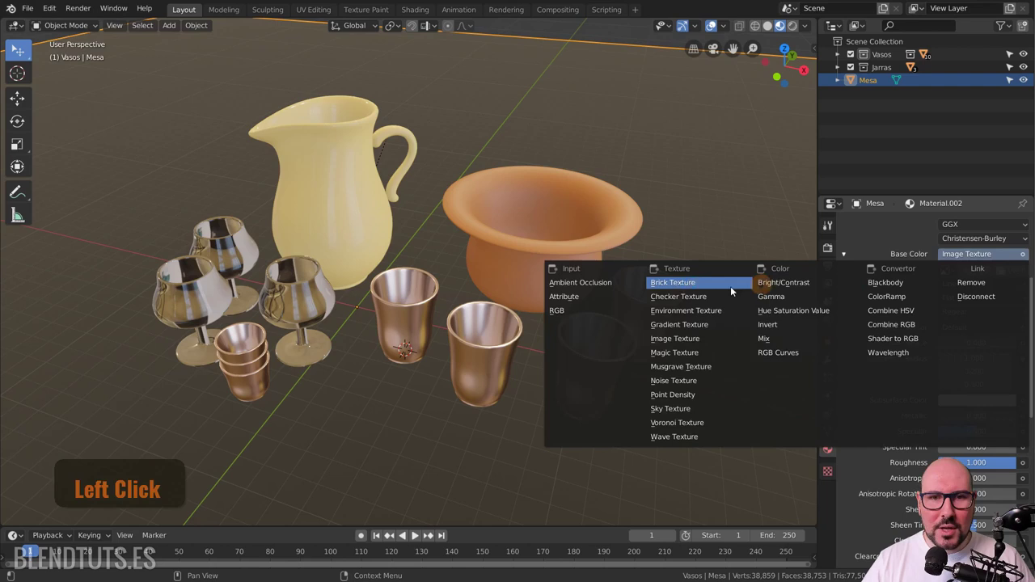
click(618, 314)
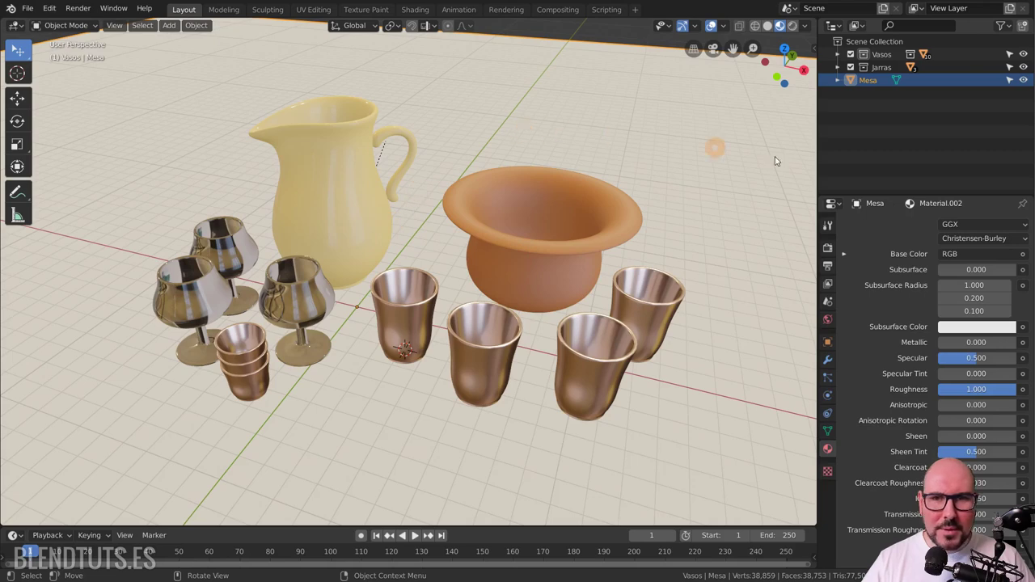
Step: Switch to the Shading workspace and select the table material's RGB node for removal
click(422, 12)
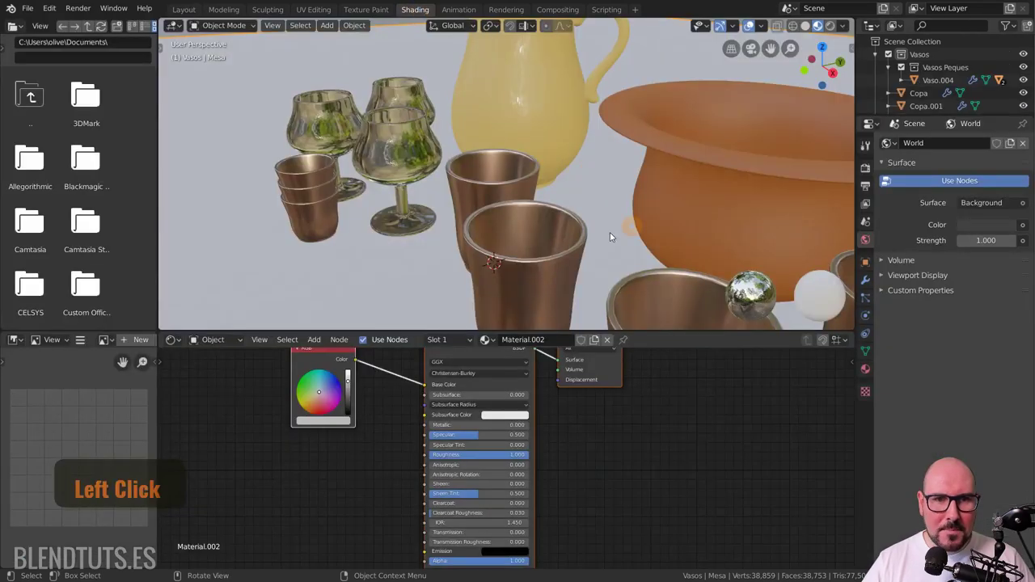
middle_click(496, 232)
scroll(down, 3)
middle_click(386, 434)
scroll(down, 3)
click(449, 425)
middle_click(501, 462)
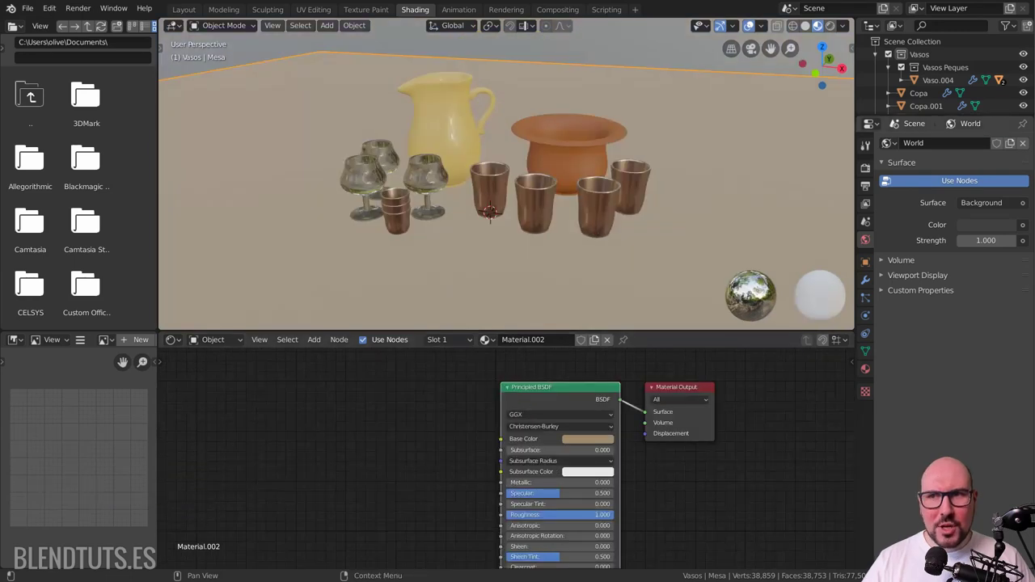
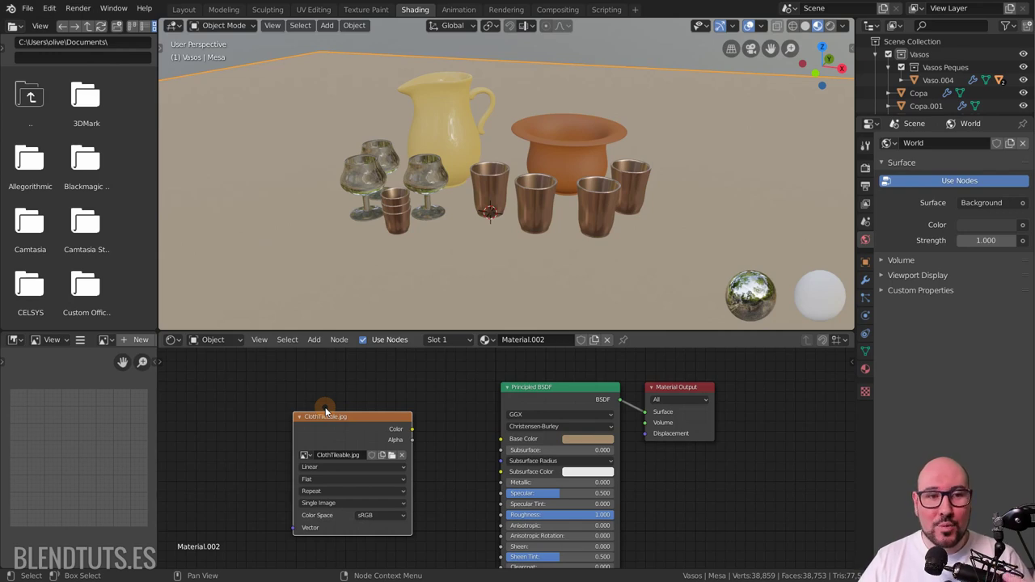
Step: Load ClothTileable.jpg into an Image Texture node and preview the plaid image in the Image Editor
click(108, 344)
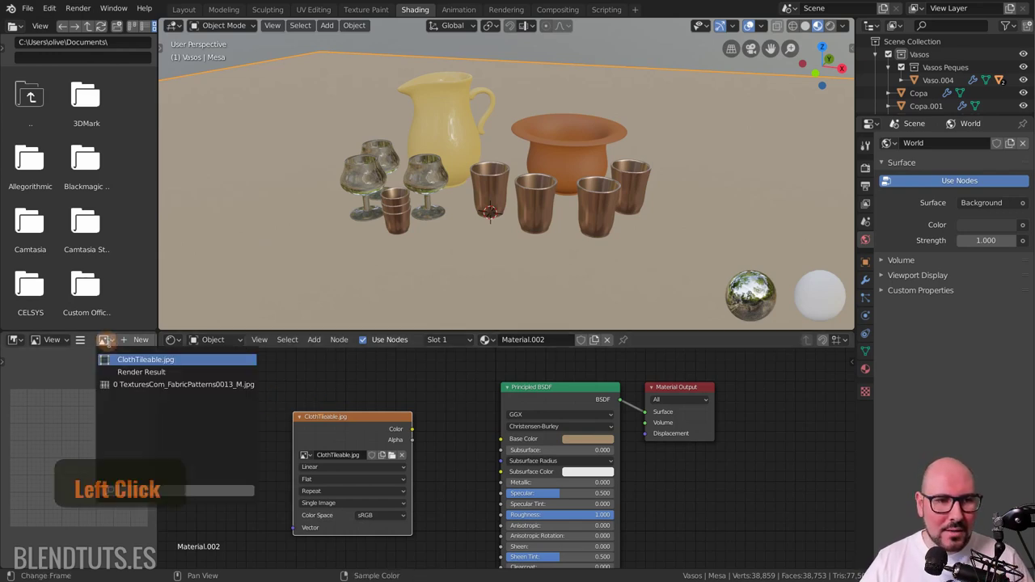
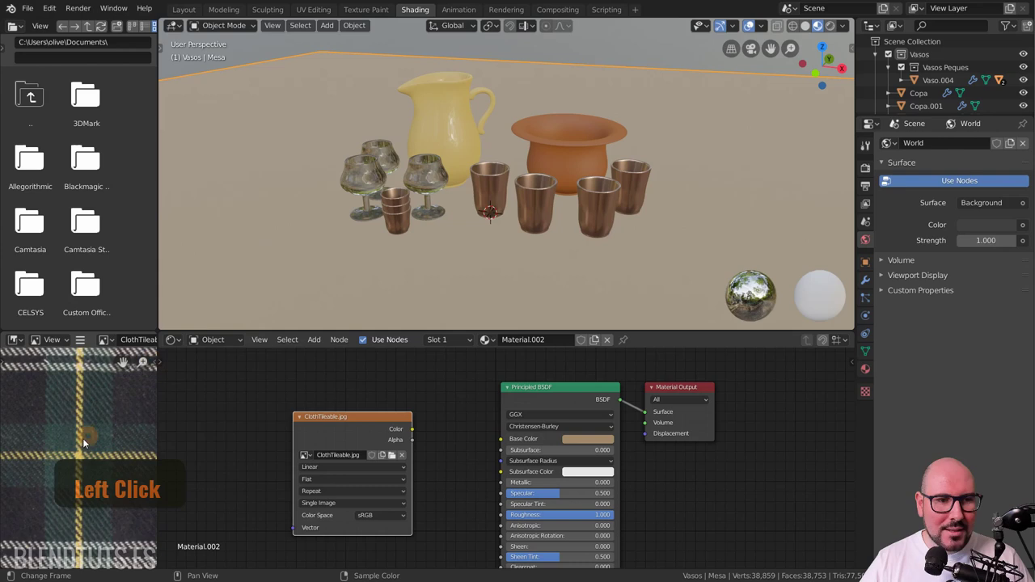
scroll(down, 3)
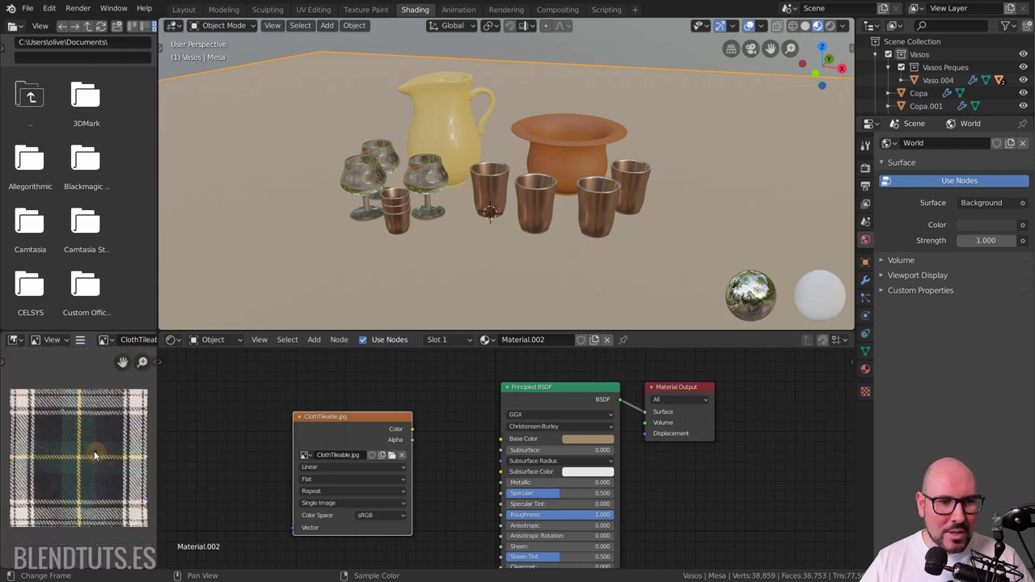
middle_click(96, 453)
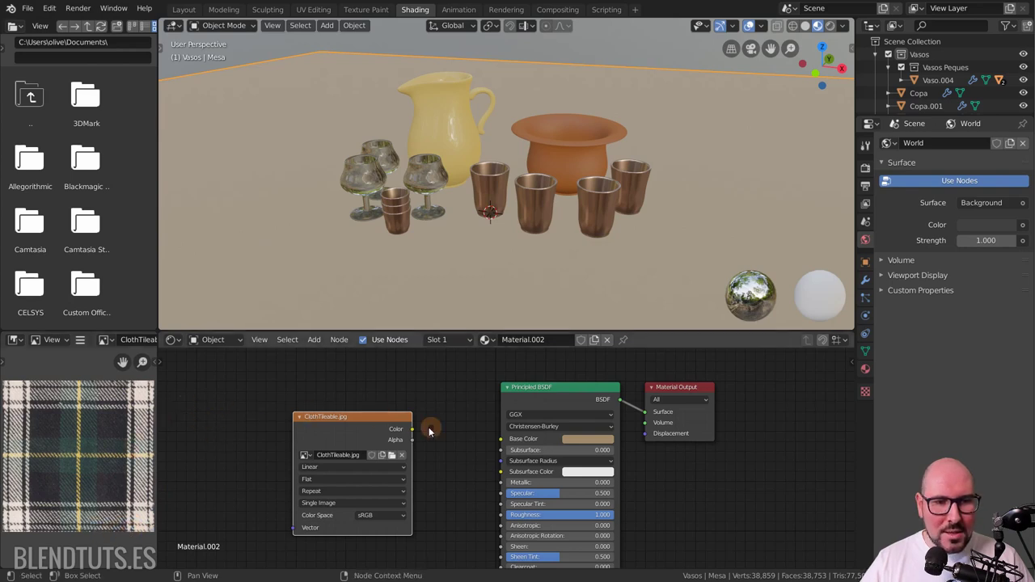
middle_click(415, 431)
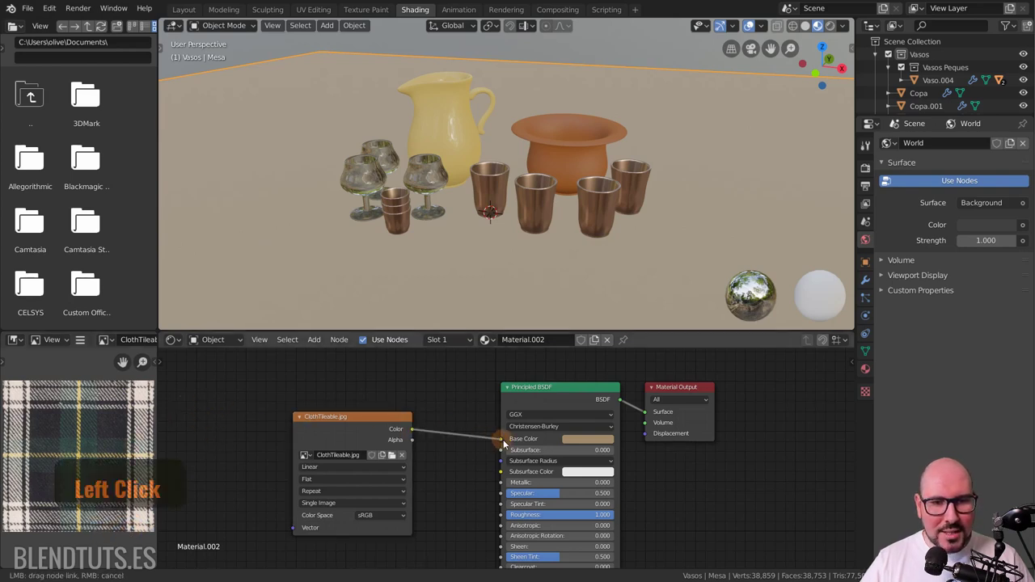
Step: Link ClothTileable.jpg's colour output into the Principled BSDF Base Color and inspect the cloth on the table
click(393, 504)
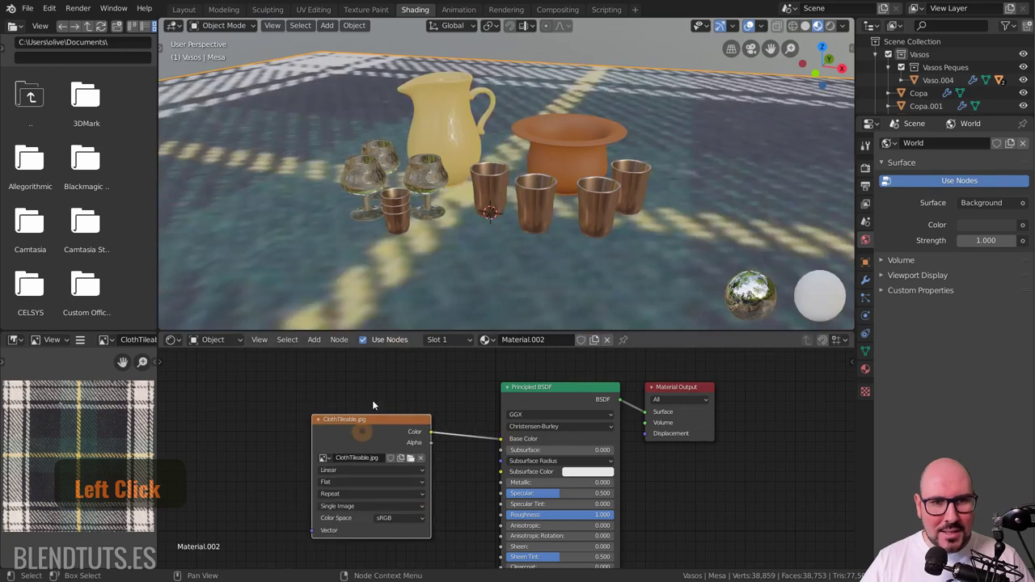
scroll(down, 3)
middle_click(503, 193)
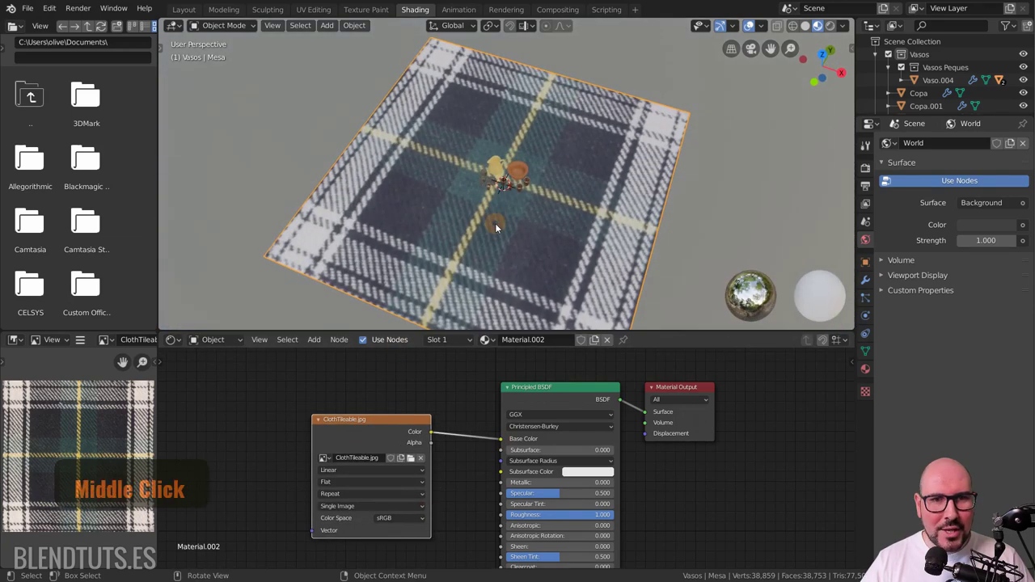
middle_click(496, 204)
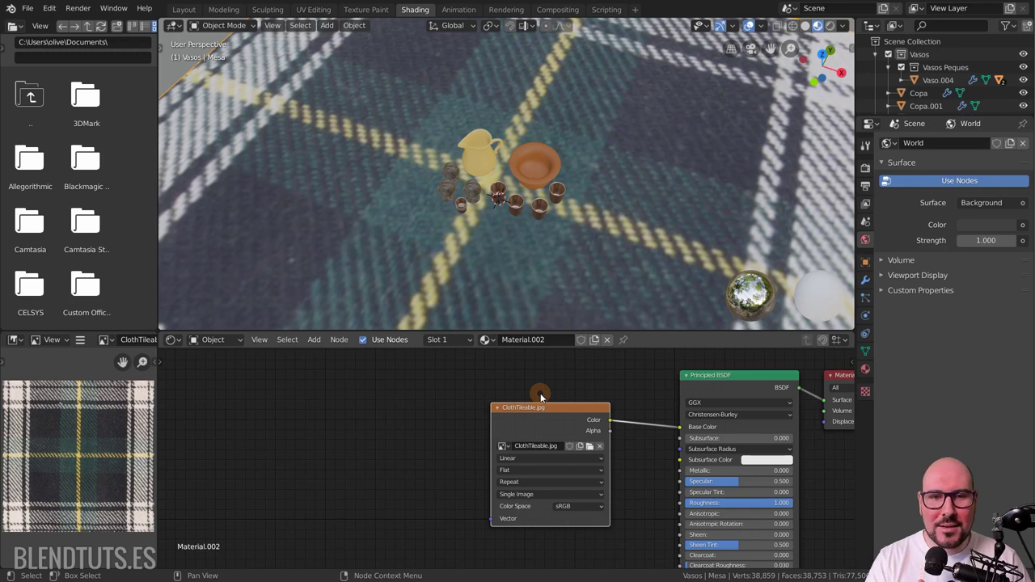
Step: Add Texture Coordinate and Mapping nodes feeding the cloth image's vector input via Ctrl+T
key(shift+a)
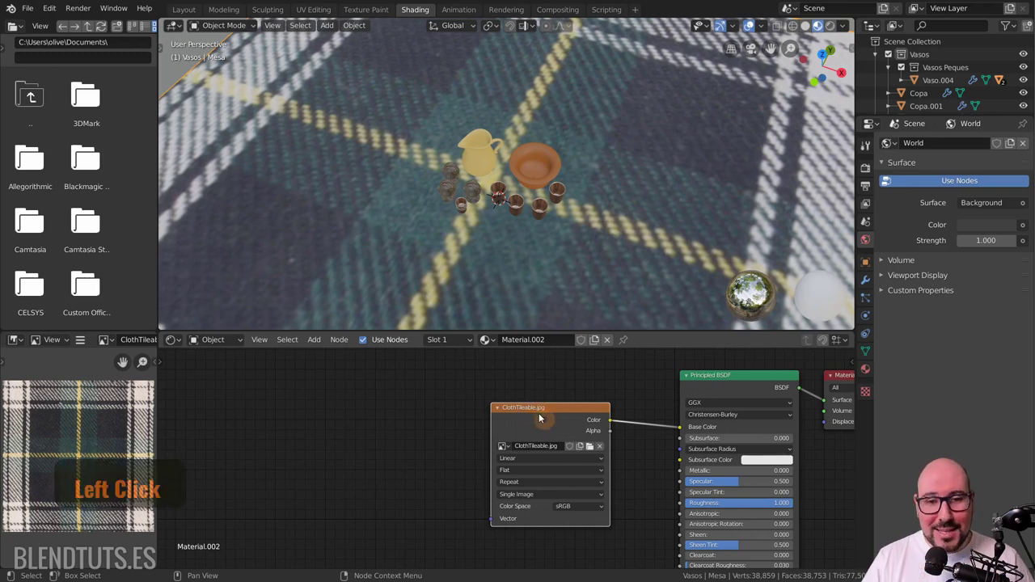
middle_click(541, 418)
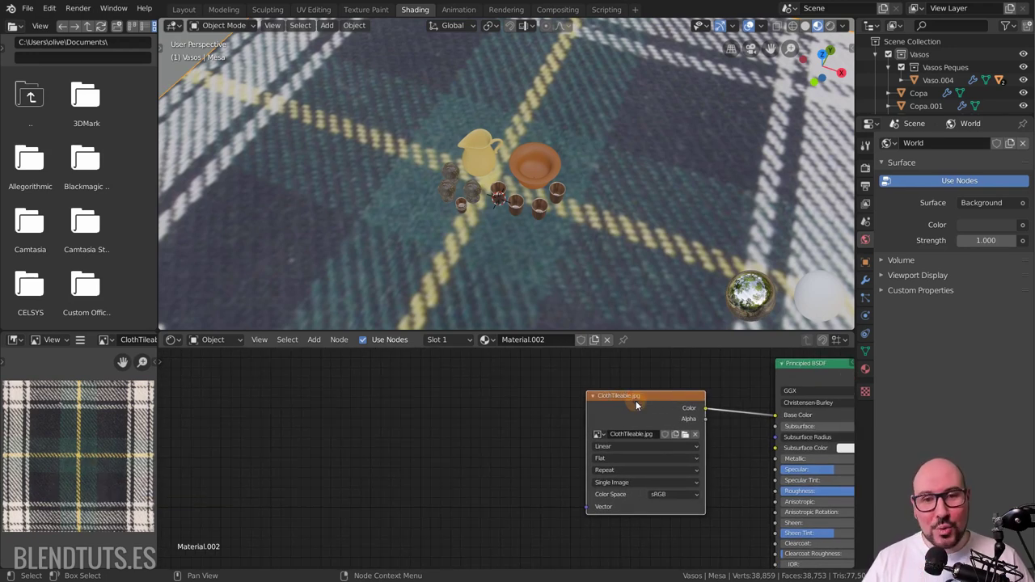
click(638, 405)
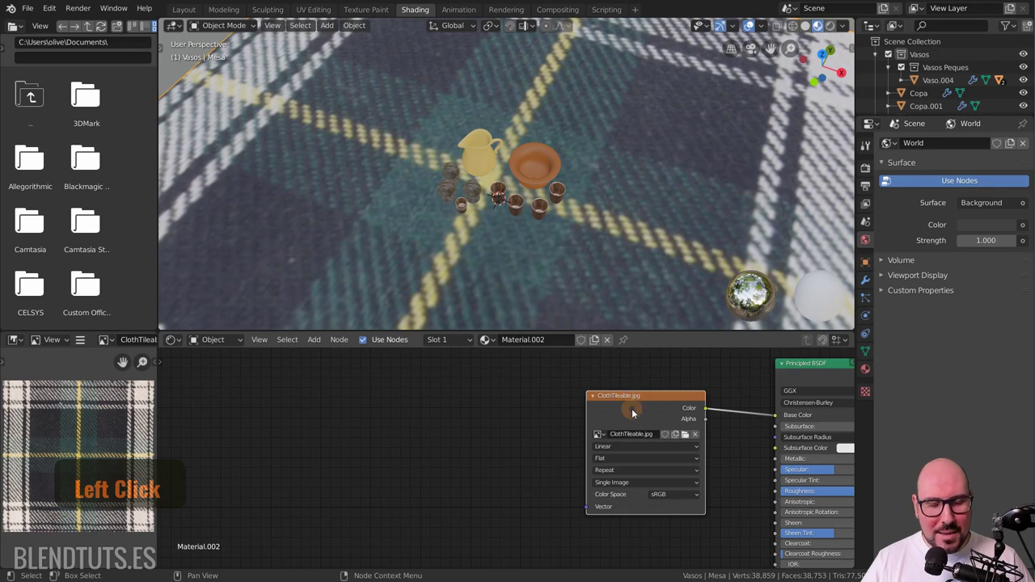
key(ctrl+t)
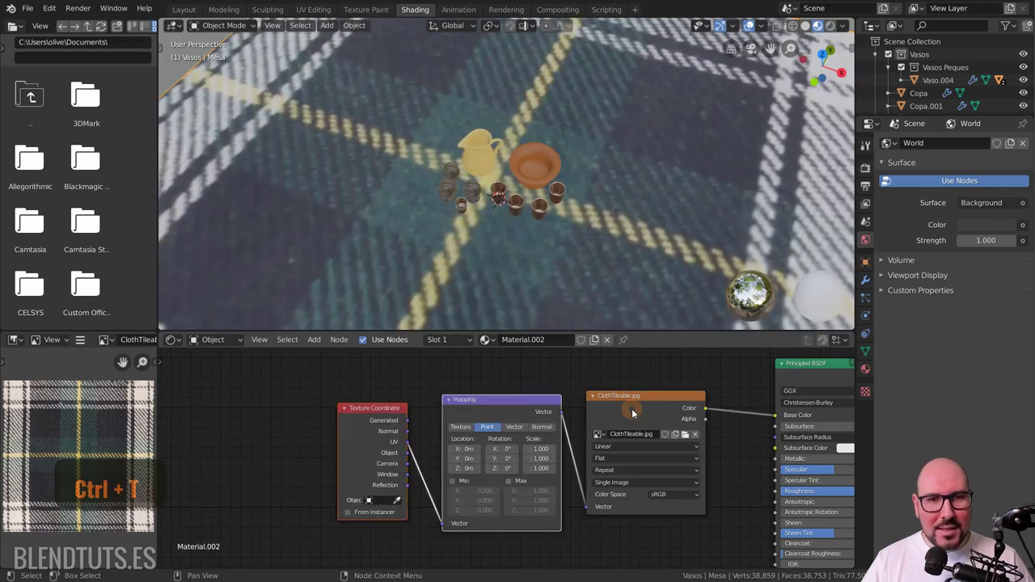
key(ctrl+t)
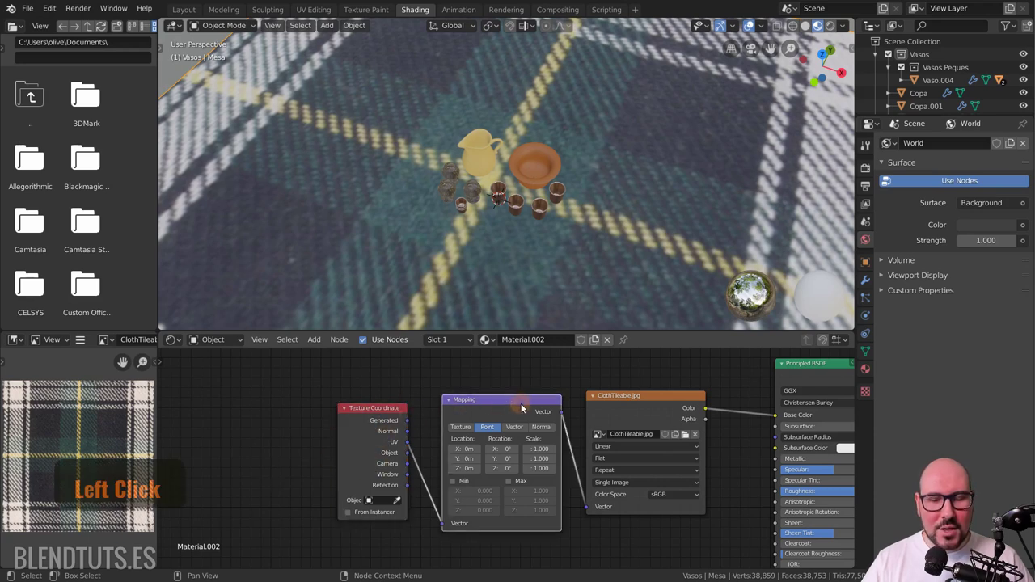
scroll(up, 3)
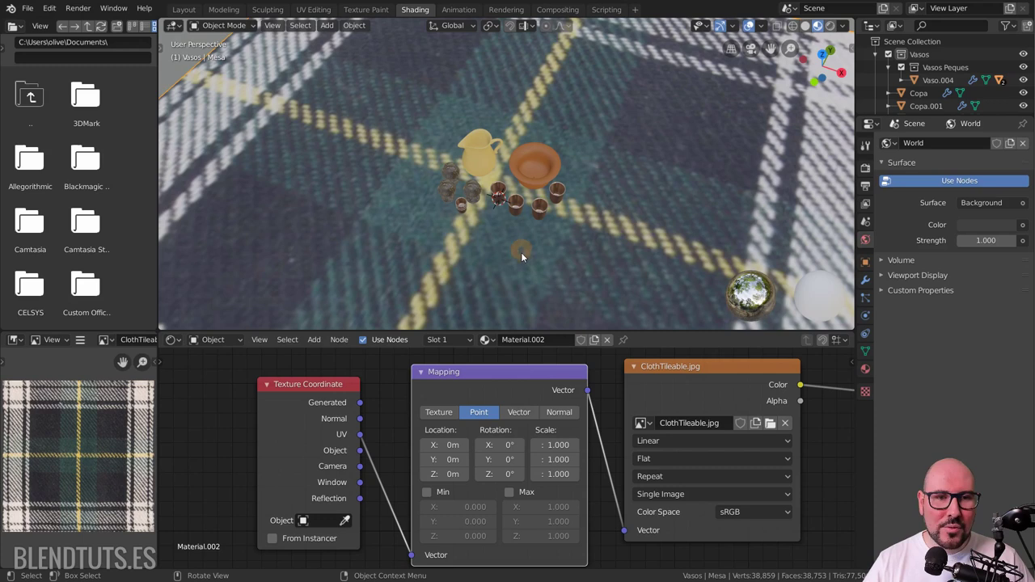
Step: Arrange the new nodes and start editing the Mapping node's X scale
click(365, 409)
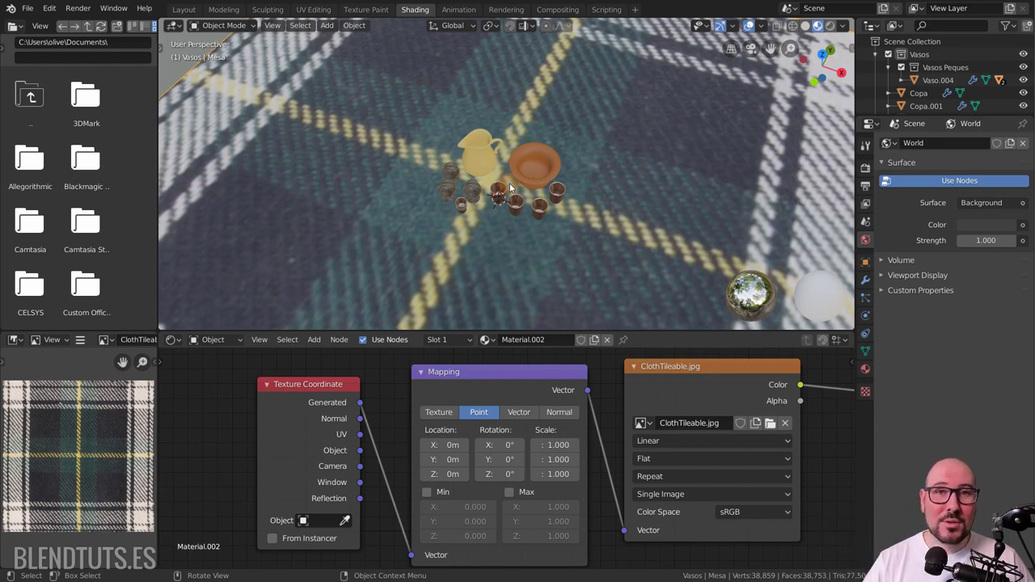
middle_click(534, 420)
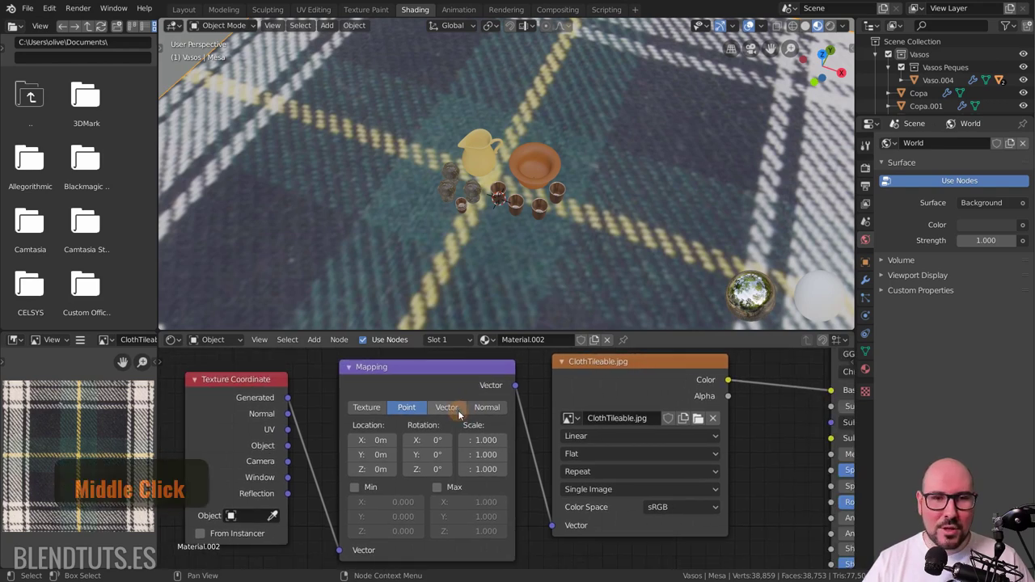
middle_click(440, 377)
click(440, 377)
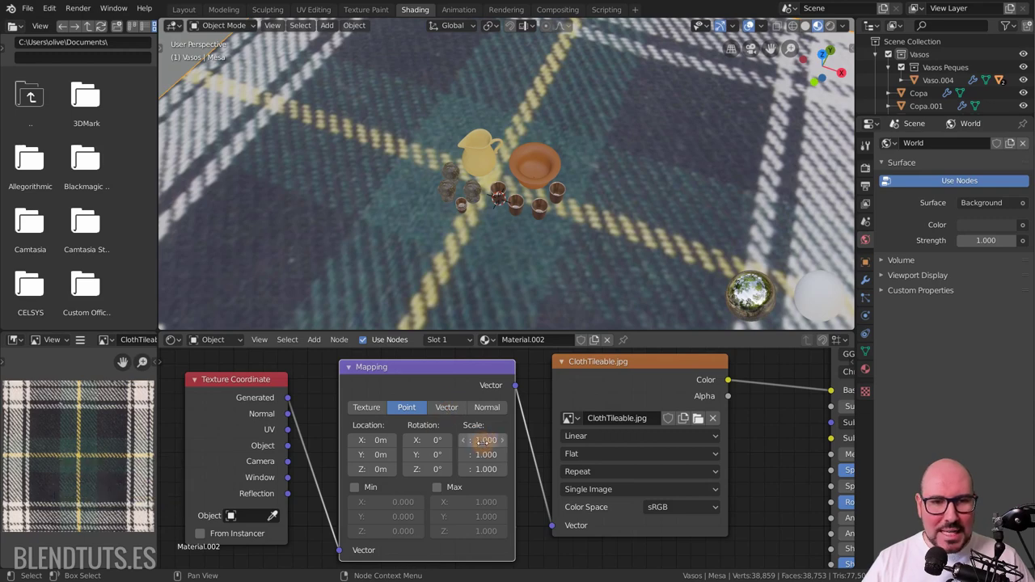
Step: Set the Mapping scale to 10 on all axes so the plaid tiles densely, and inspect the cloth around the table
scroll(up, 3)
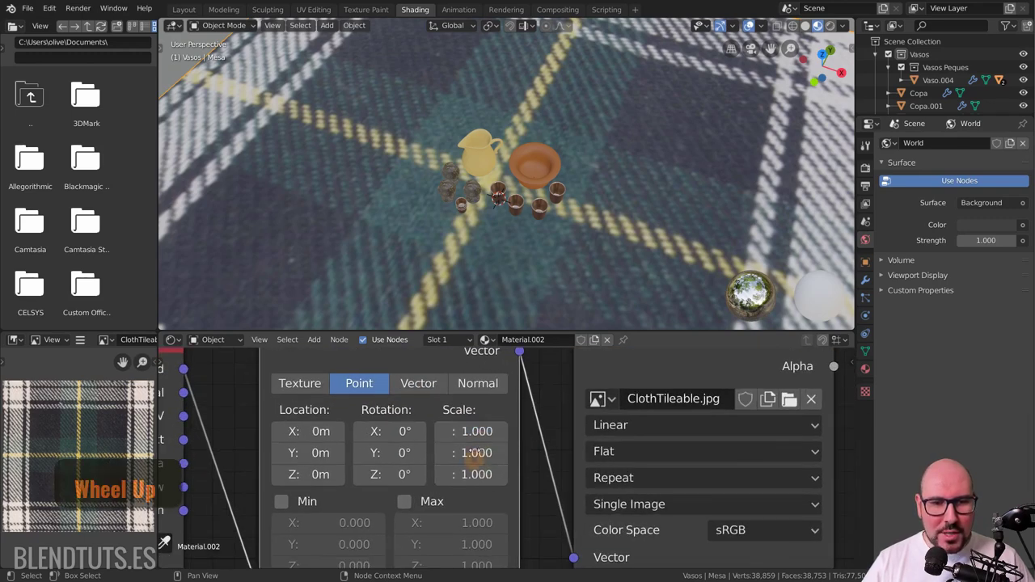
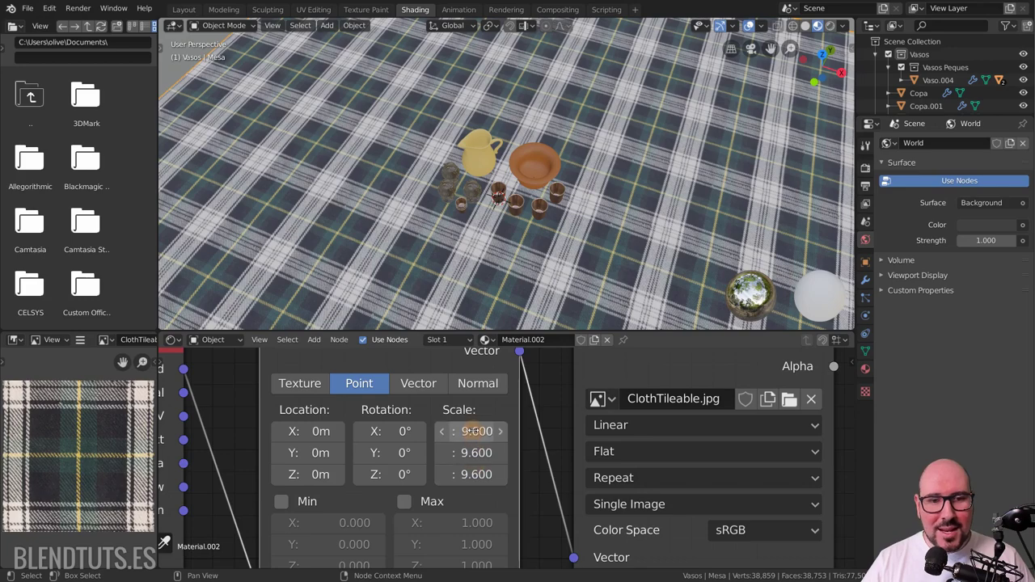
click(543, 247)
middle_click(541, 234)
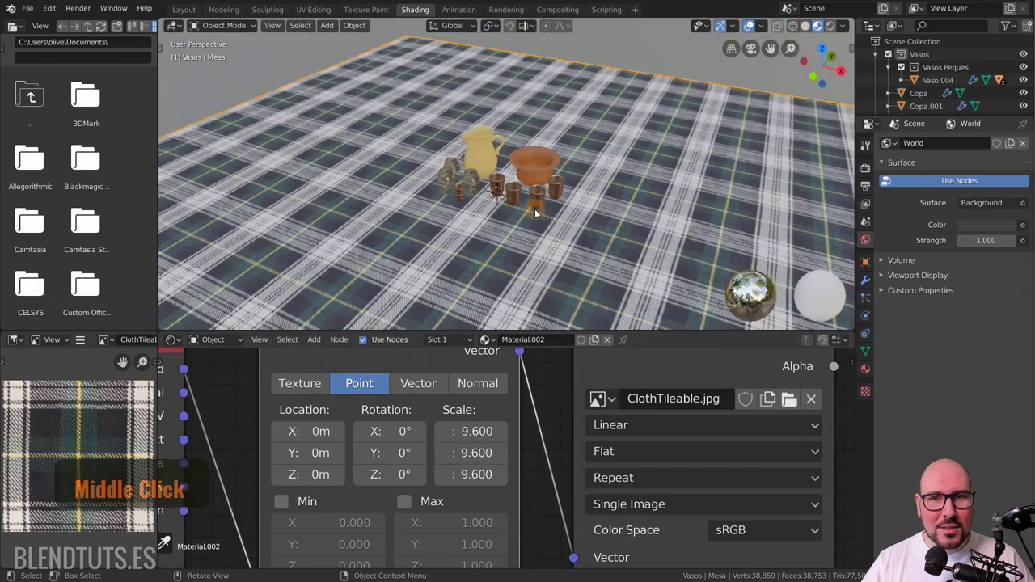
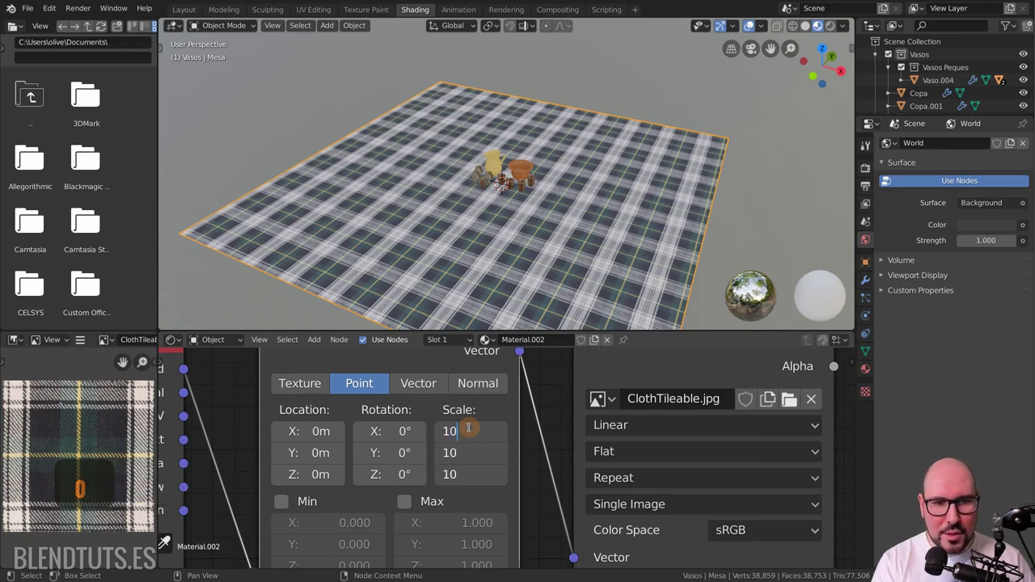
key(Return)
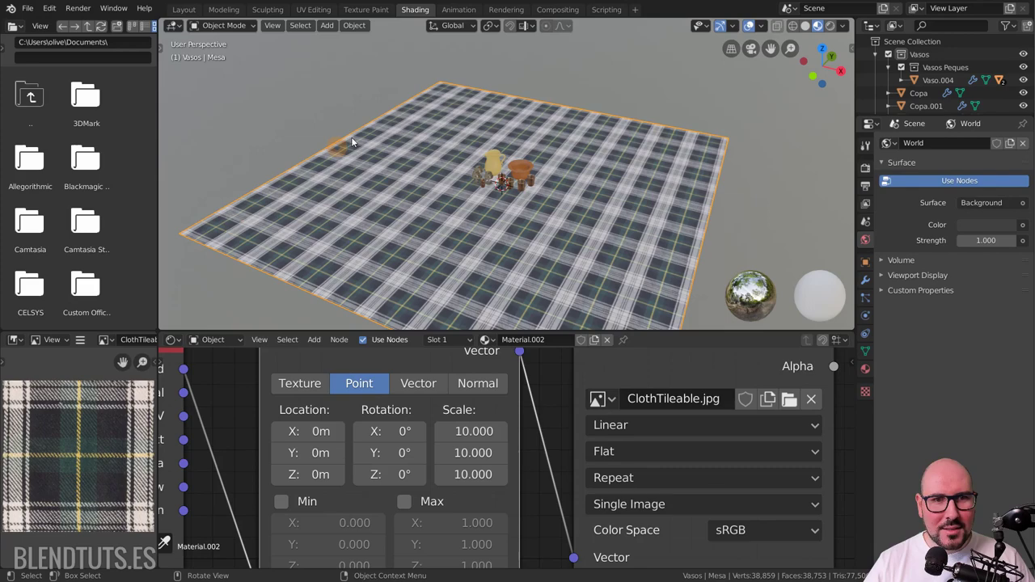
key(Return)
scroll(up, 3)
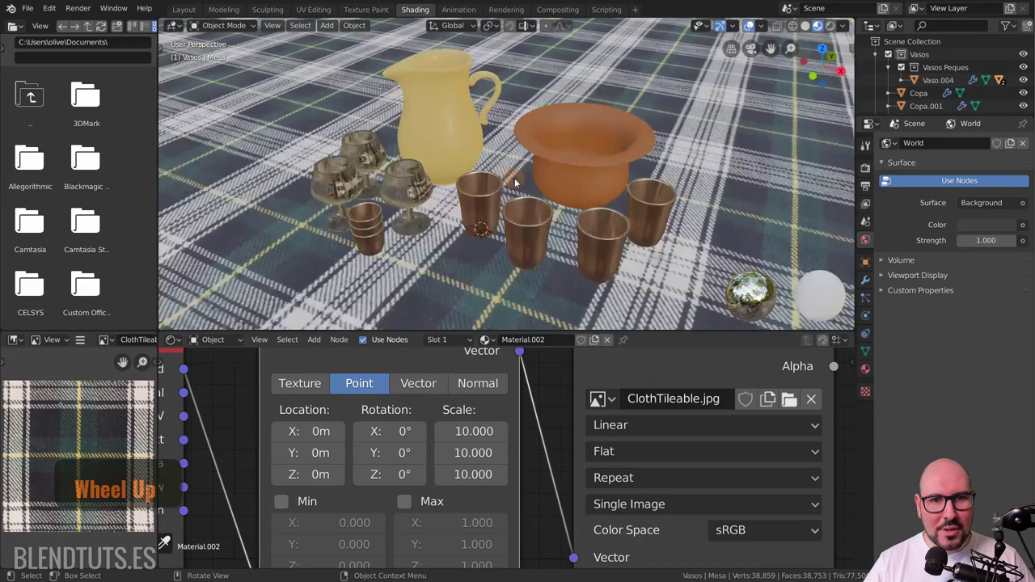
middle_click(535, 181)
scroll(up, 3)
middle_click(533, 229)
scroll(down, 3)
middle_click(557, 225)
scroll(down, 3)
middle_click(604, 435)
click(481, 397)
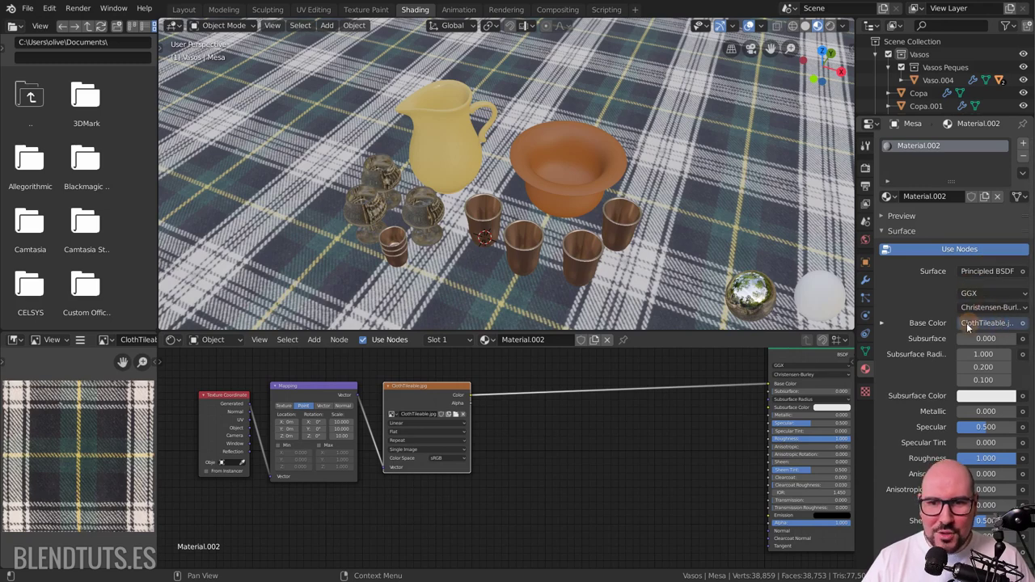
click(881, 328)
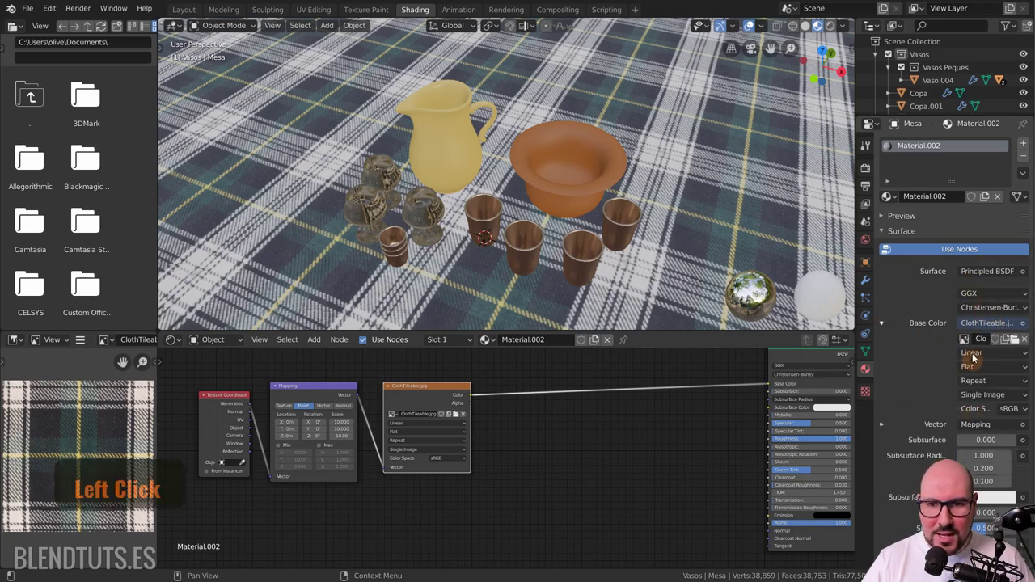
click(885, 328)
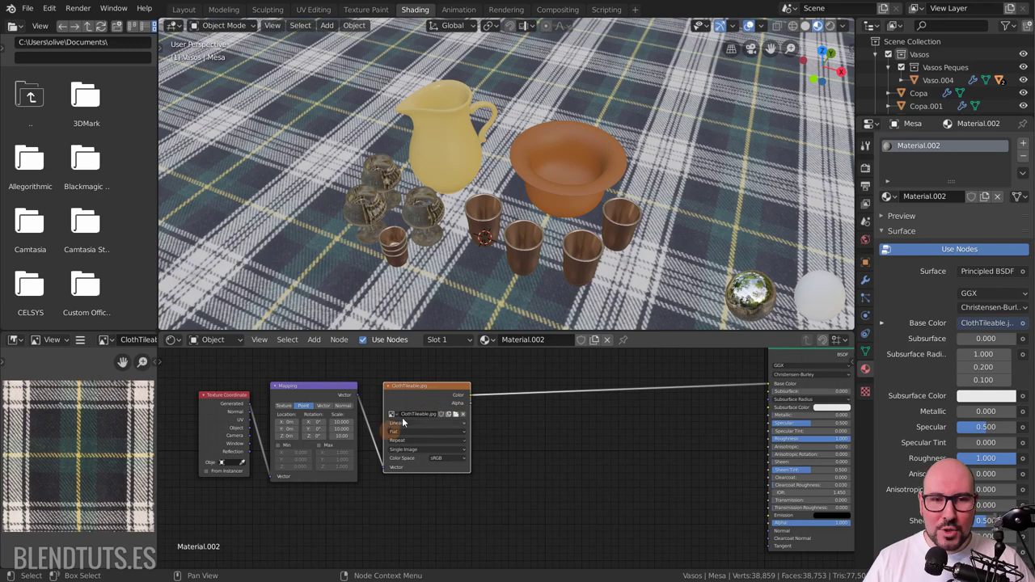
Step: Save the file and preview the plaid image alone, then the full shader, on the table
middle_click(676, 413)
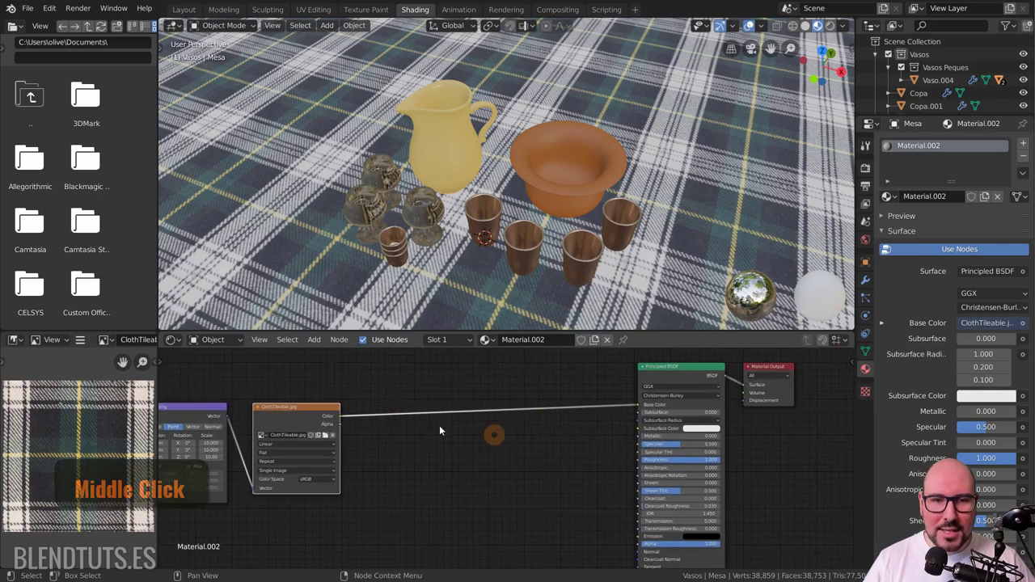
key(ctrl+s)
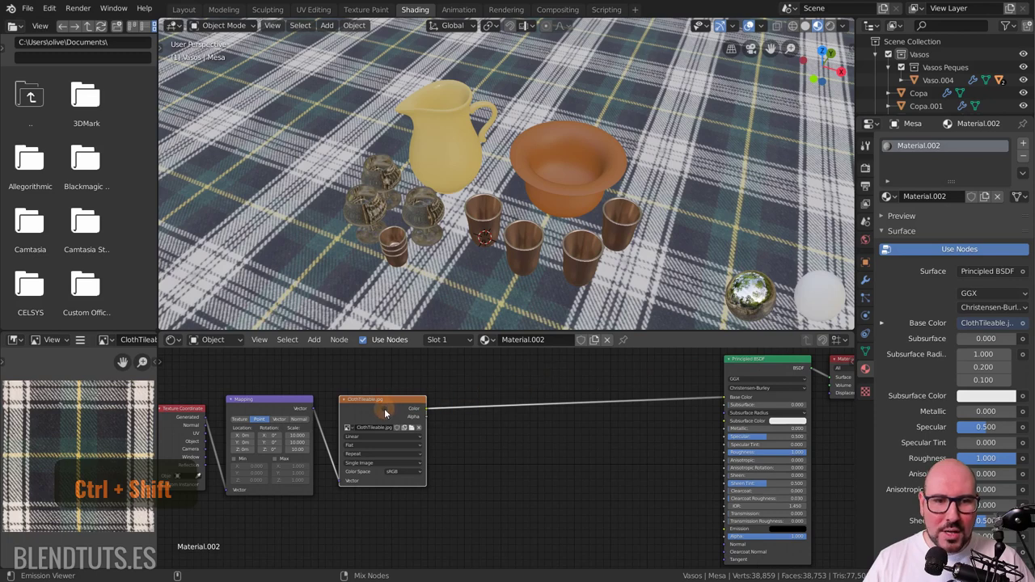
click(388, 413)
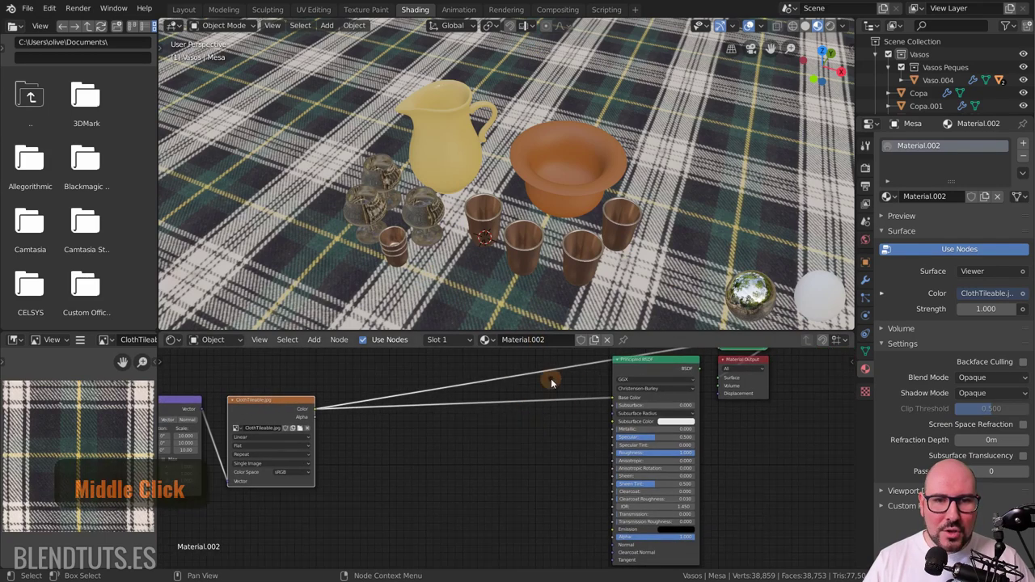
key(ctrl+s)
click(664, 367)
scroll(up, 3)
middle_click(472, 428)
scroll(up, 3)
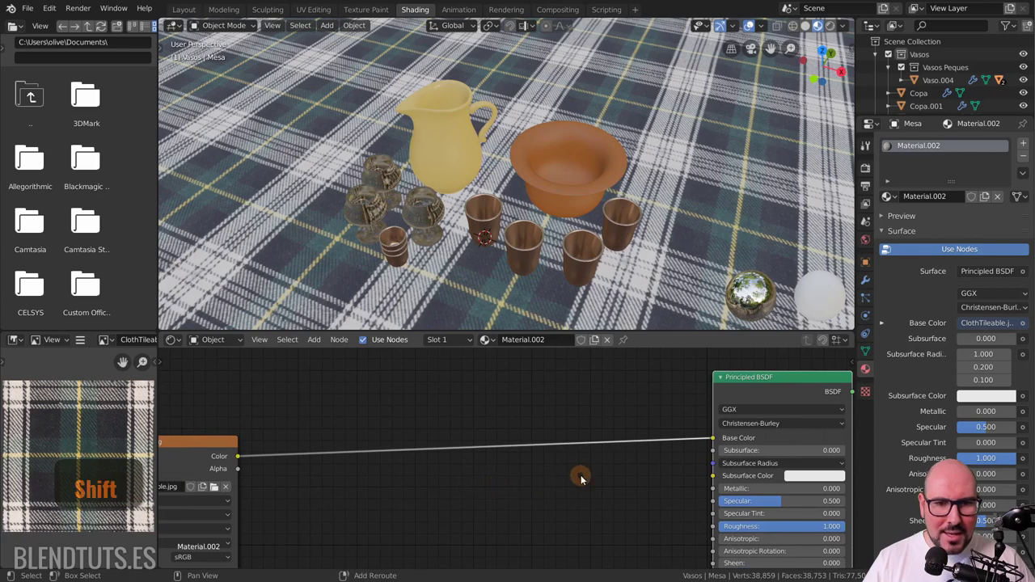
Step: Insert a ColorRamp between the plaid image and Base Color and tint its light stop beige so the cloth turns brown
key(shift+a)
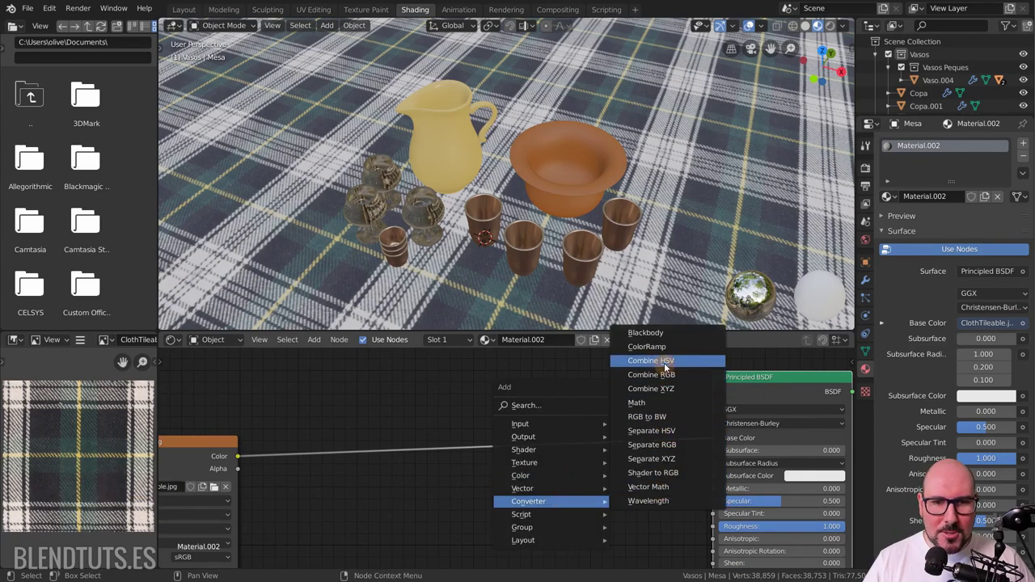
click(665, 356)
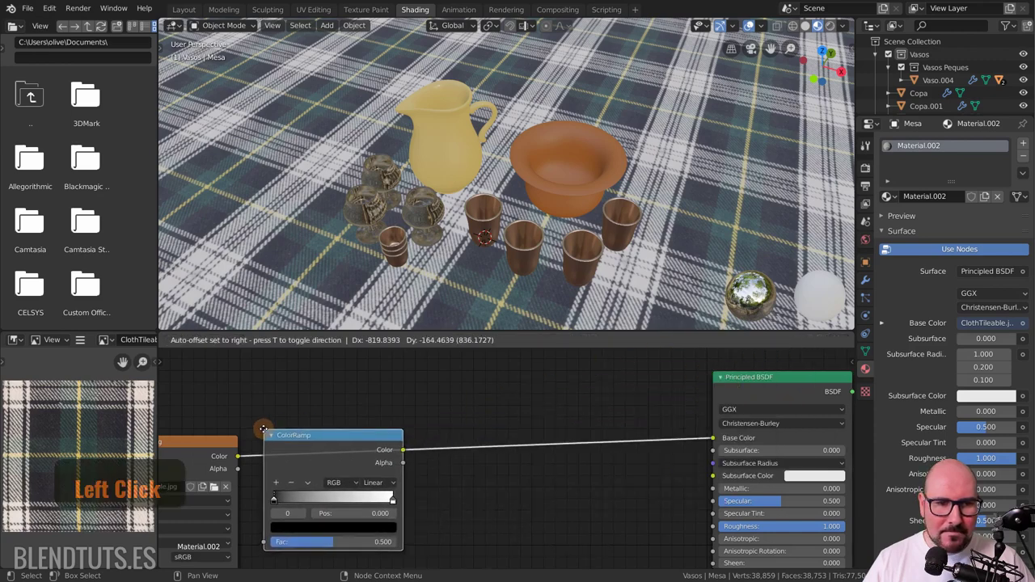
middle_click(388, 454)
scroll(up, 3)
middle_click(371, 459)
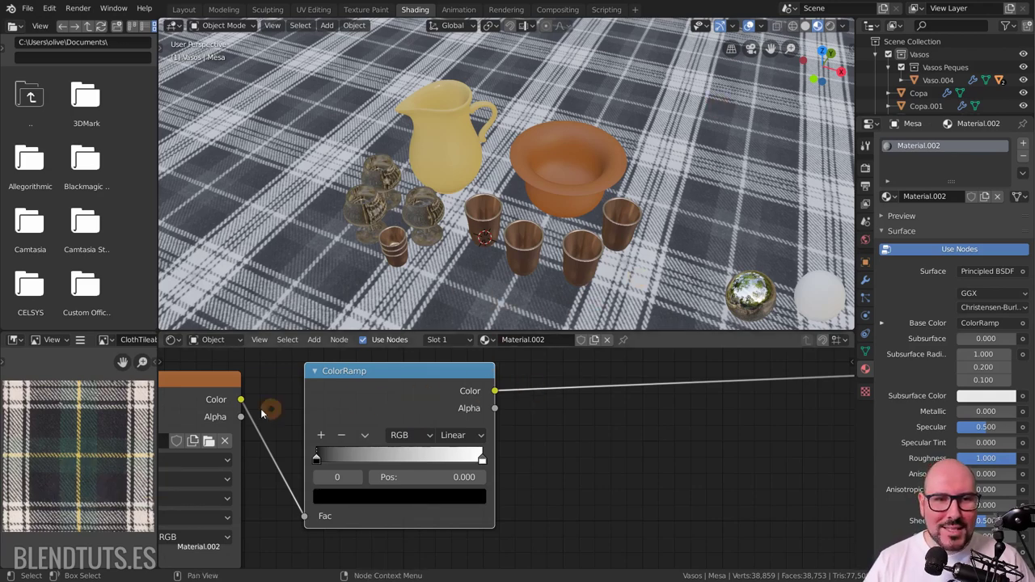
click(212, 398)
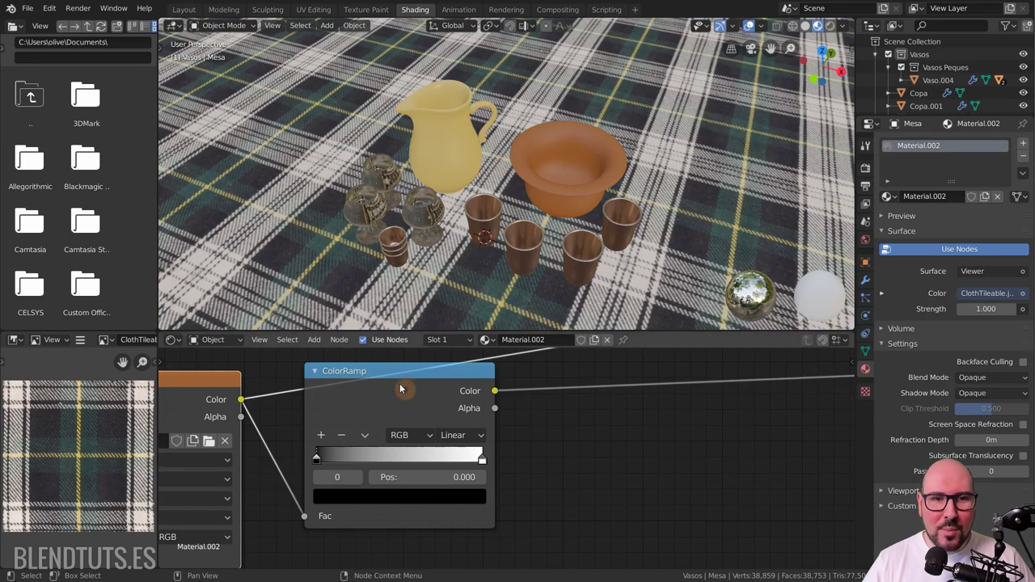
click(364, 370)
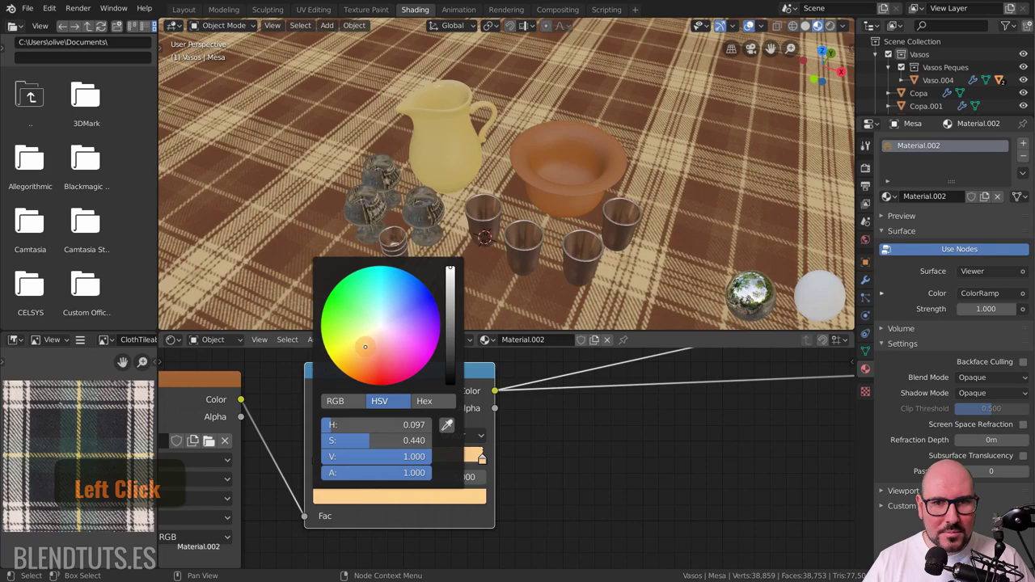
click(608, 417)
Step: Add a Hue Saturation Value node after the ColorRamp, preview it on the table and set saturation to 2
middle_click(608, 417)
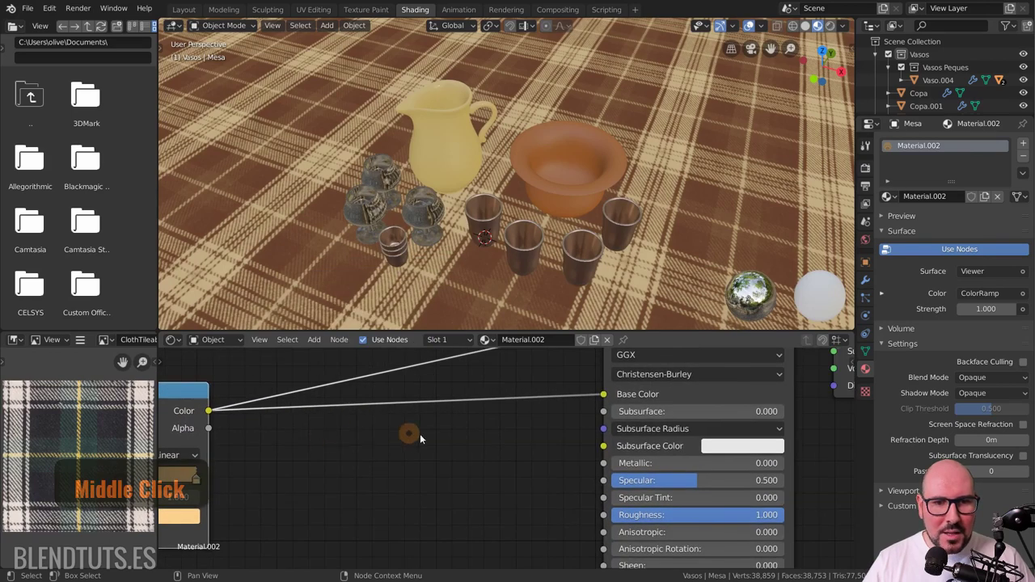
key(shift+a)
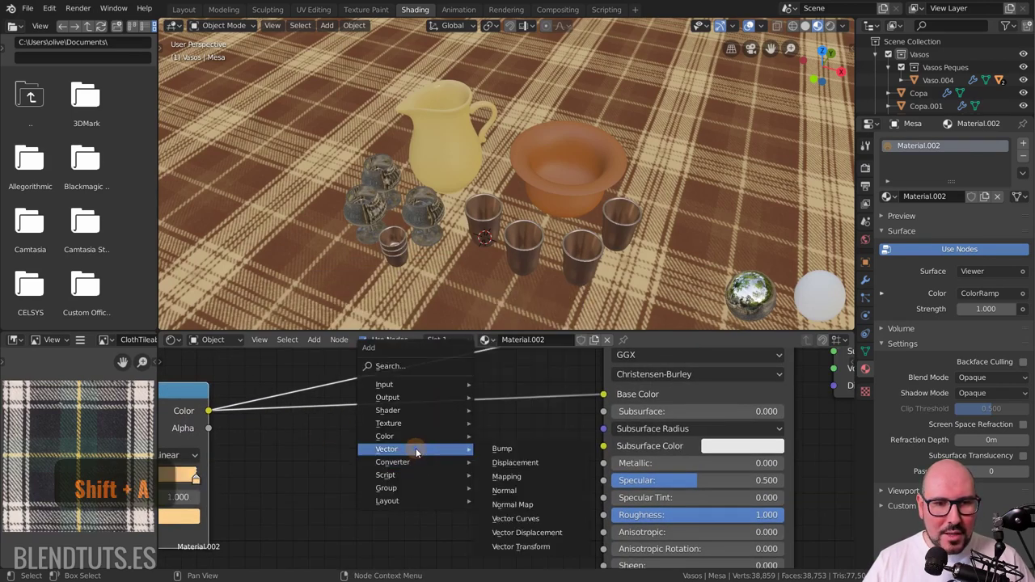
key(shift+a)
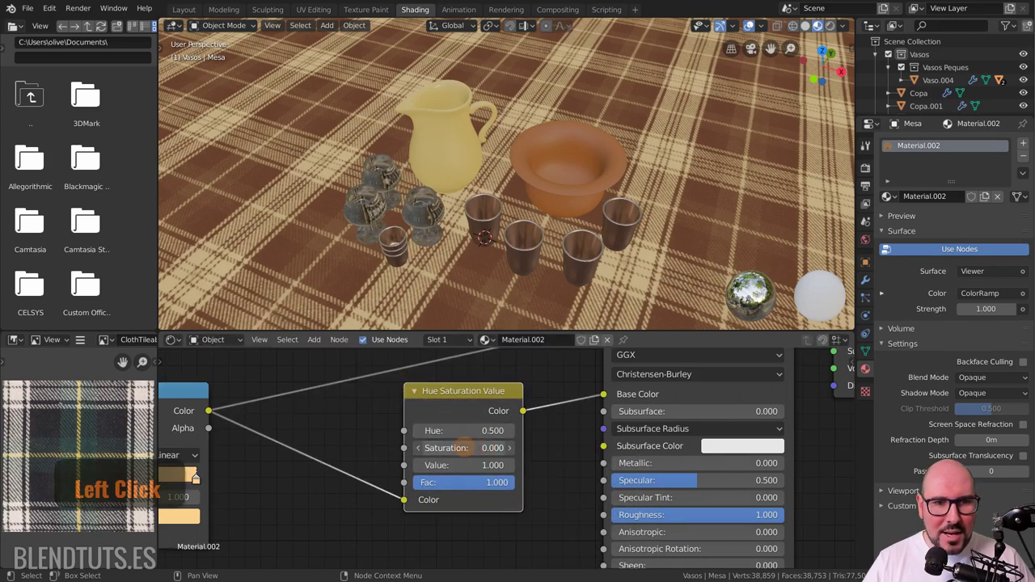
click(485, 403)
middle_click(546, 410)
scroll(down, 3)
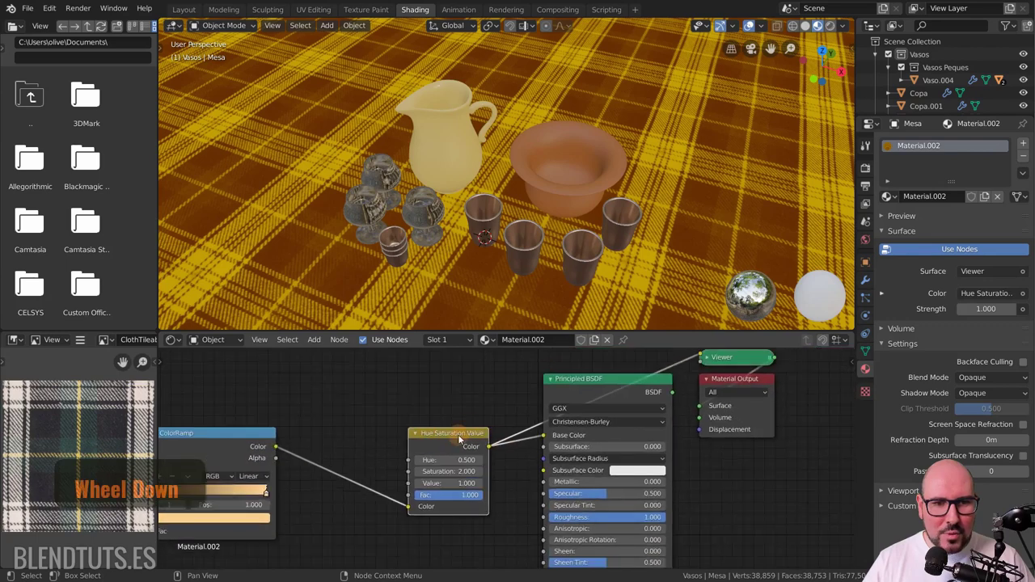
scroll(up, 3)
middle_click(463, 473)
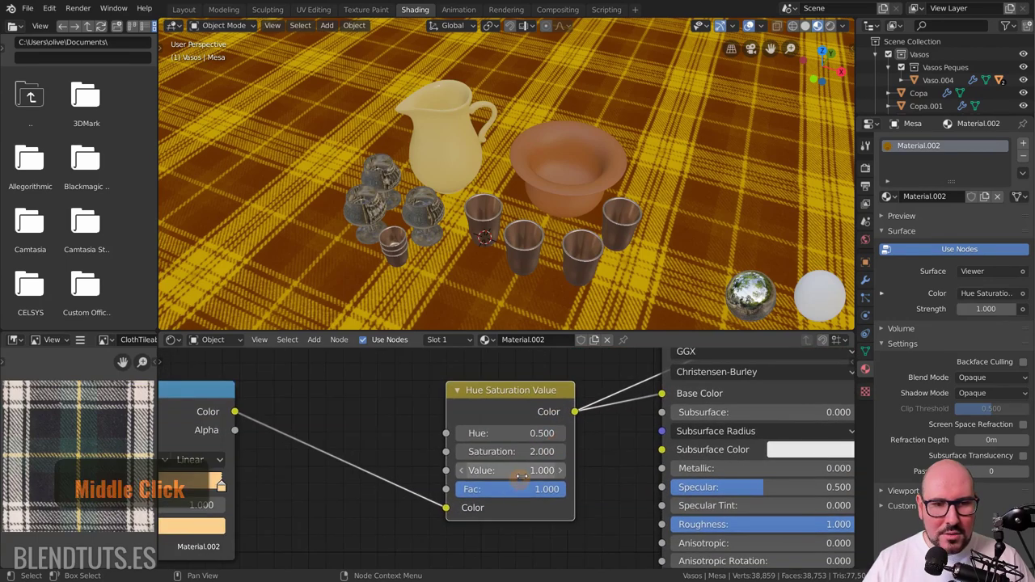
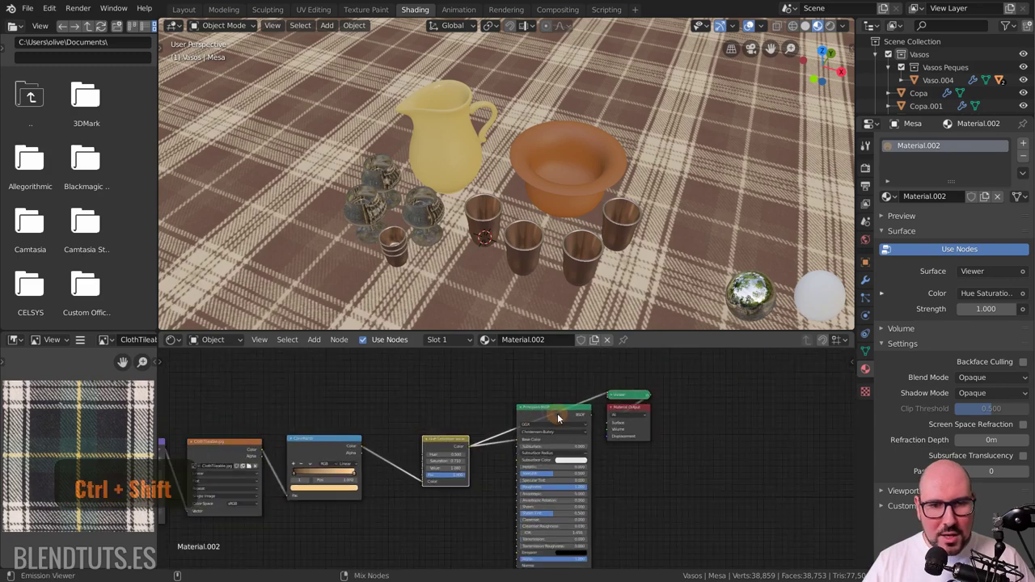
Step: Delete the temporary Viewer node so the Principled BSDF feeds the Material Output again
click(554, 418)
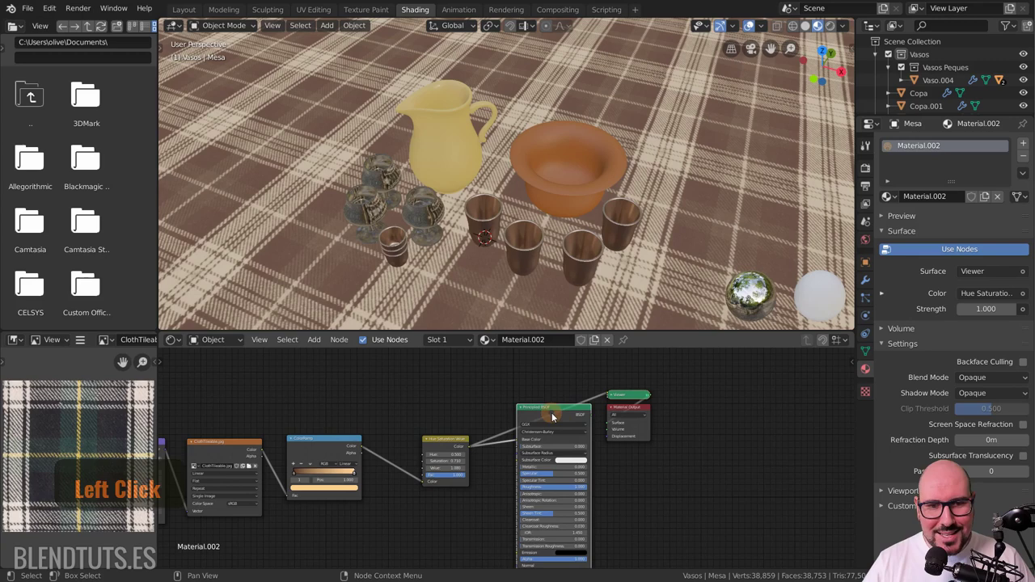
click(629, 424)
scroll(up, 3)
middle_click(642, 428)
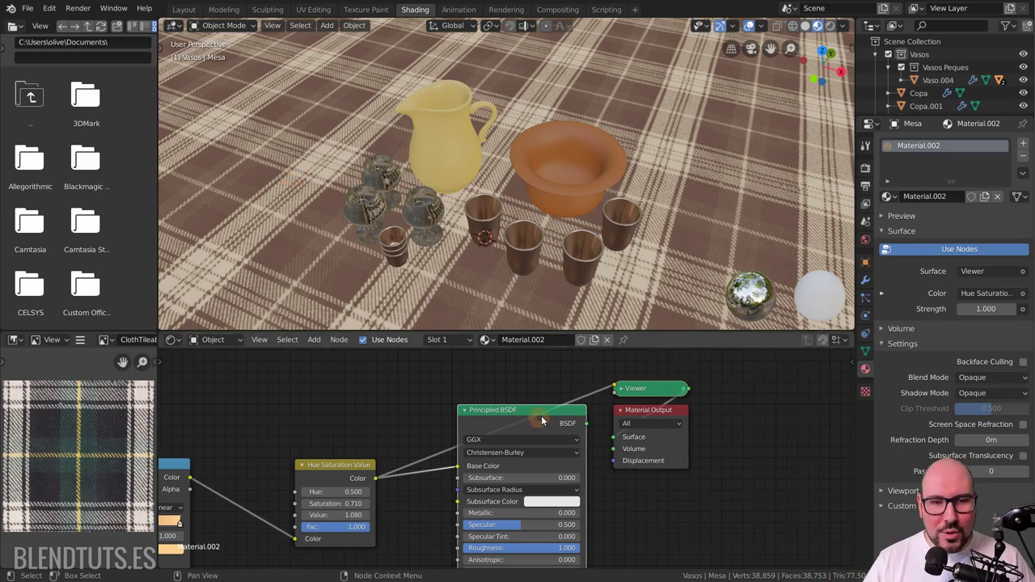
click(534, 421)
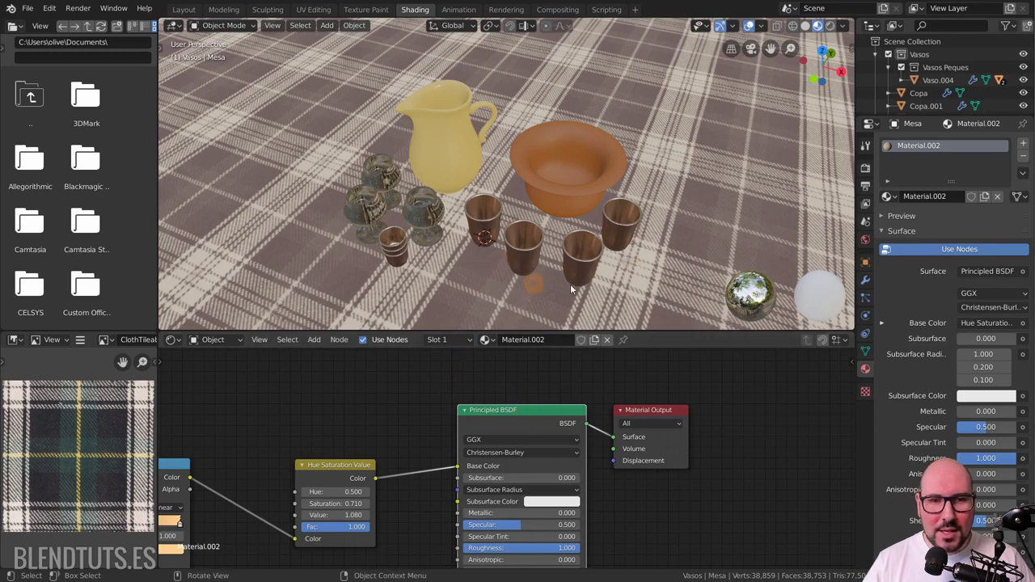
Step: Orbit and zoom the viewport onto the copper cups to work on their Material.001 shader
middle_click(573, 288)
scroll(up, 3)
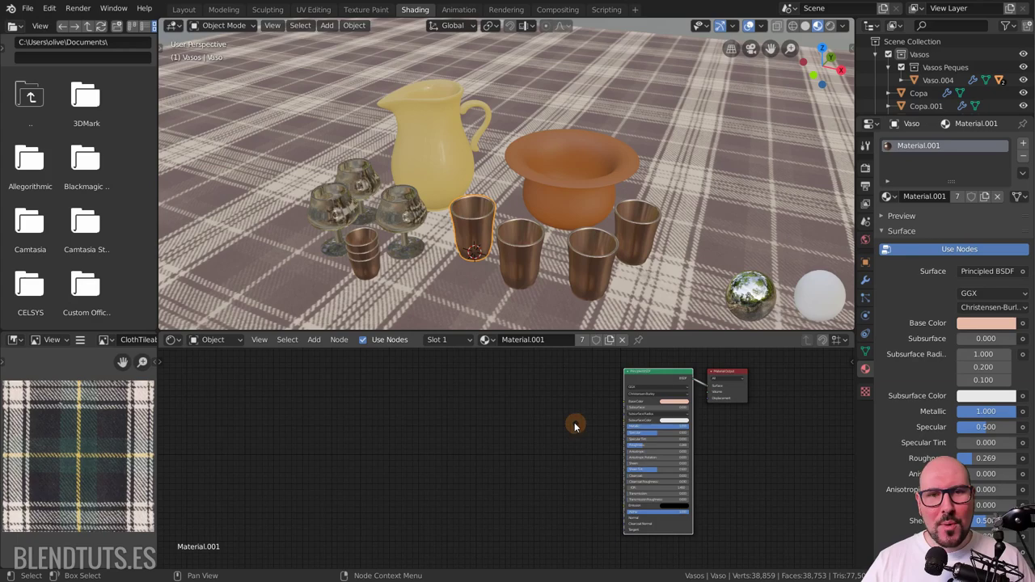
scroll(up, 3)
middle_click(543, 253)
scroll(down, 3)
middle_click(572, 255)
scroll(up, 3)
middle_click(518, 261)
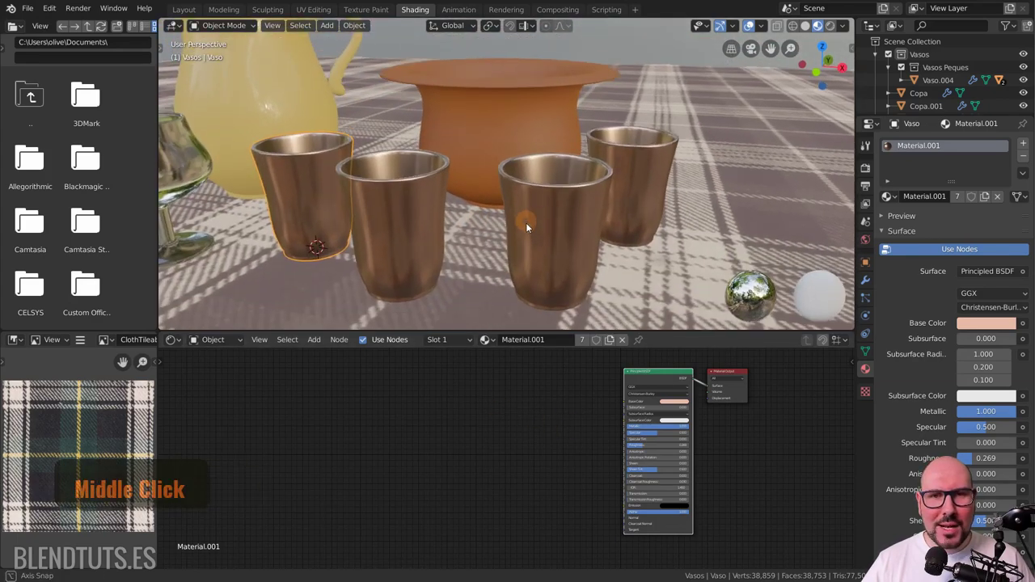
middle_click(534, 238)
middle_click(541, 237)
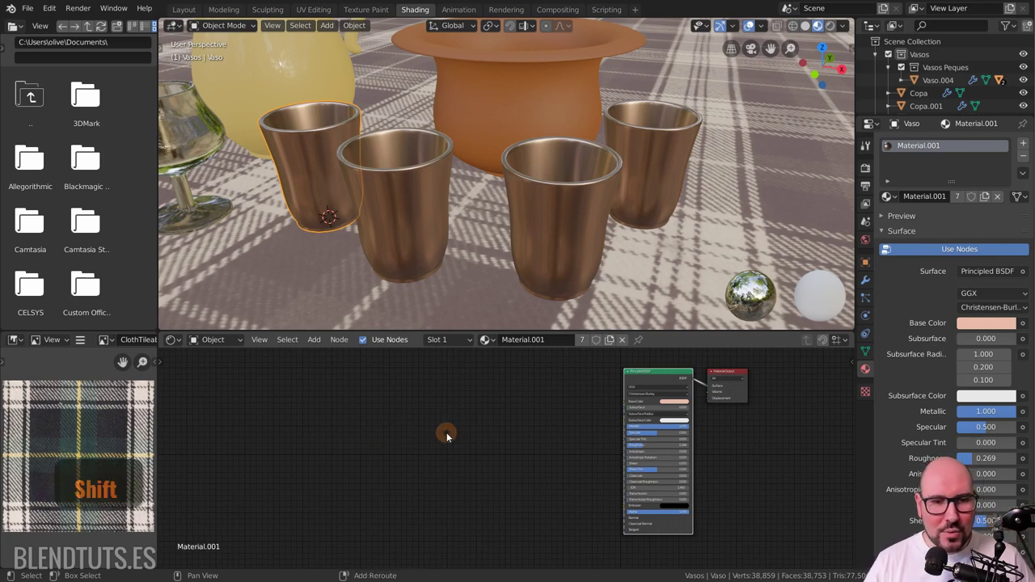
scroll(up, 3)
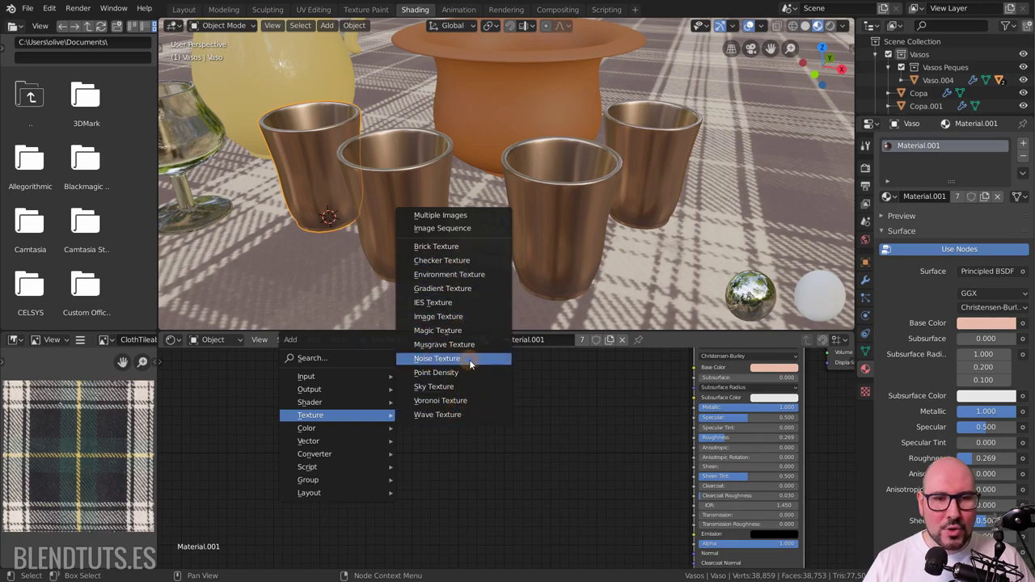
Step: Add a Noise Texture node to the cup material and preview its grey cloudy Fac pattern on the cups
key(shift+a)
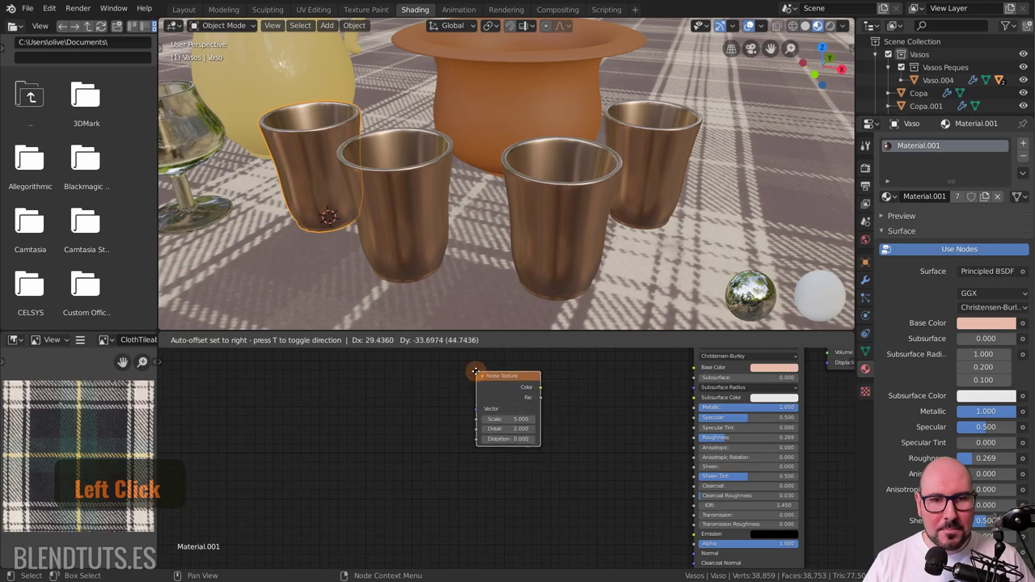
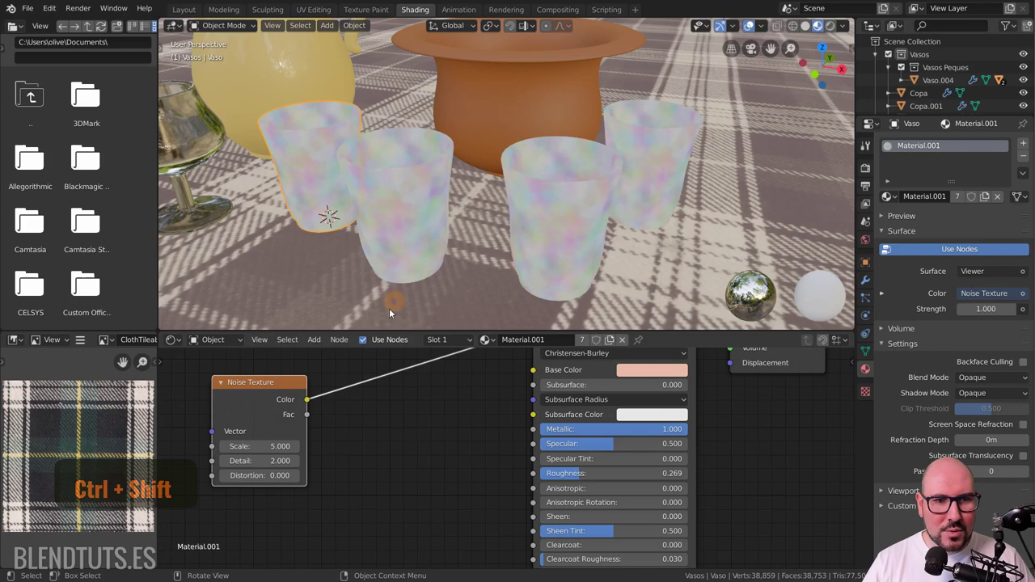
click(275, 395)
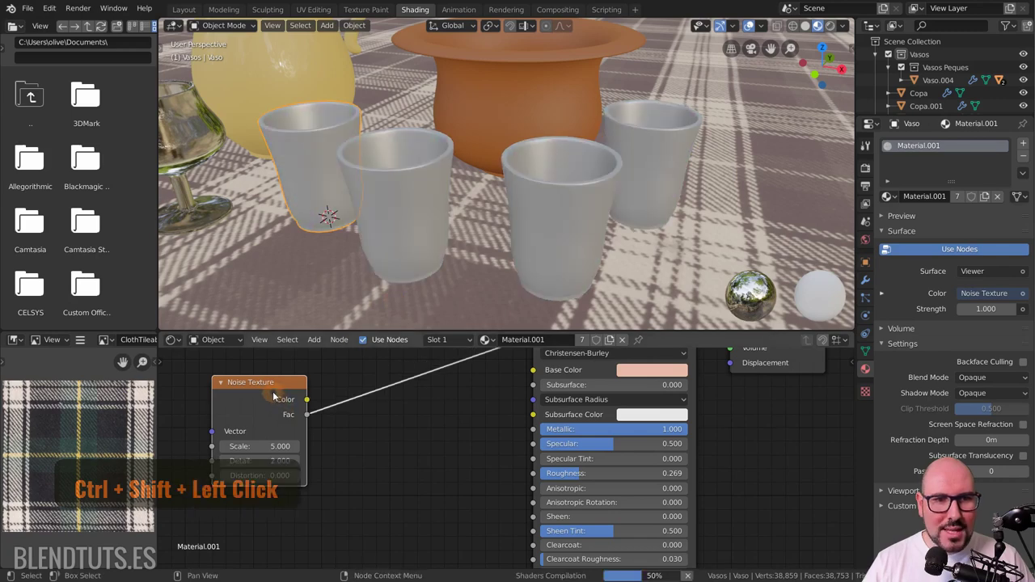
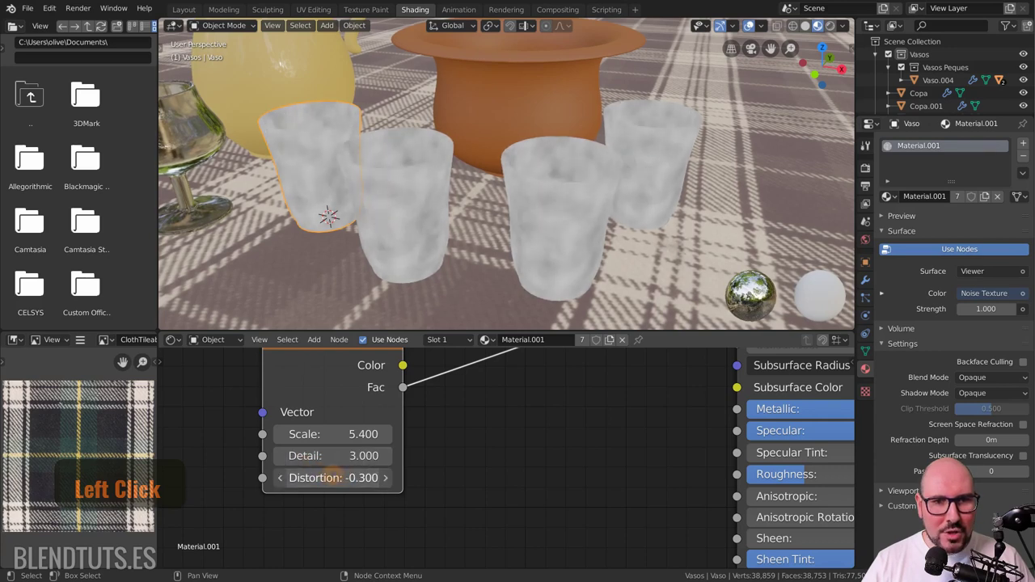
click(416, 391)
middle_click(416, 391)
scroll(down, 3)
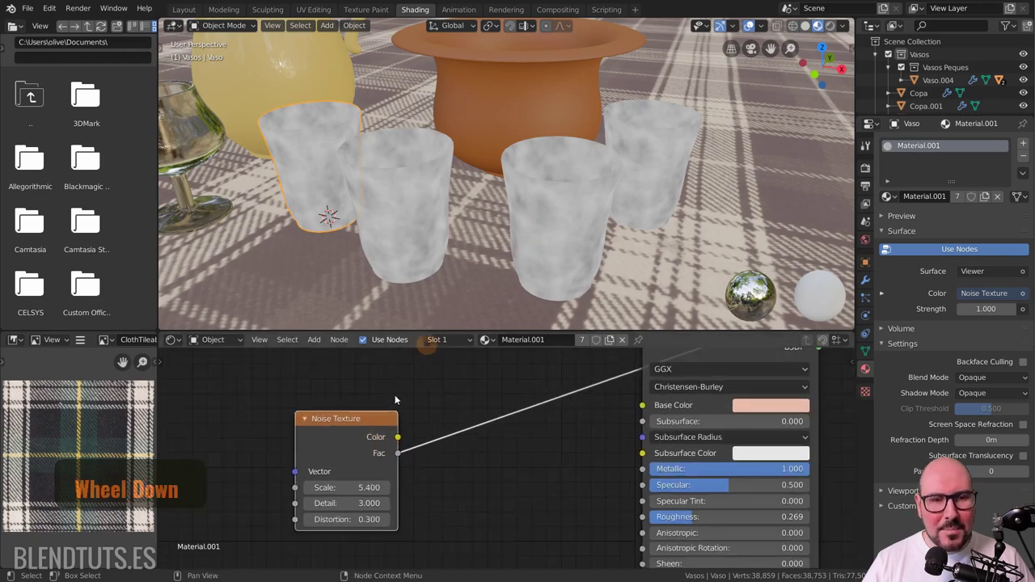
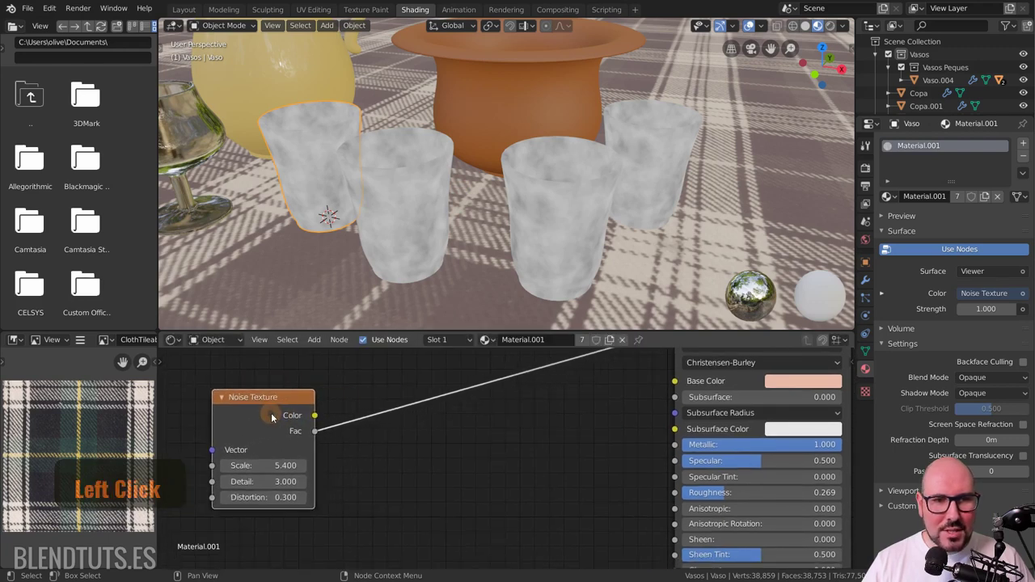
middle_click(473, 427)
scroll(down, 3)
Step: Bring up the add-node list ready for a ColorRamp node
key(shift+a)
Step: Map the noise through a ColorRamp into peach and brown copper tones feeding the cups' Base Color
click(579, 335)
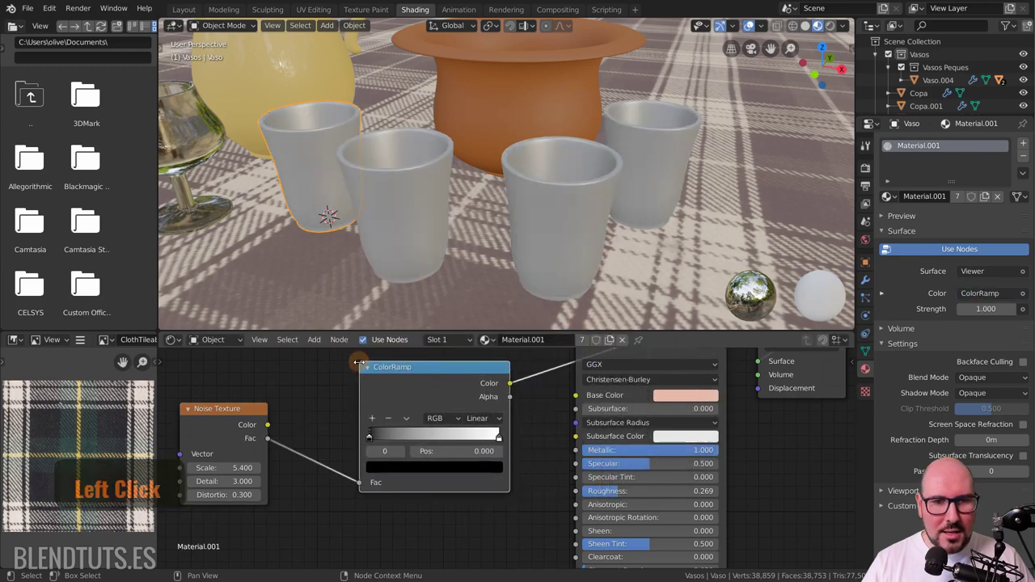
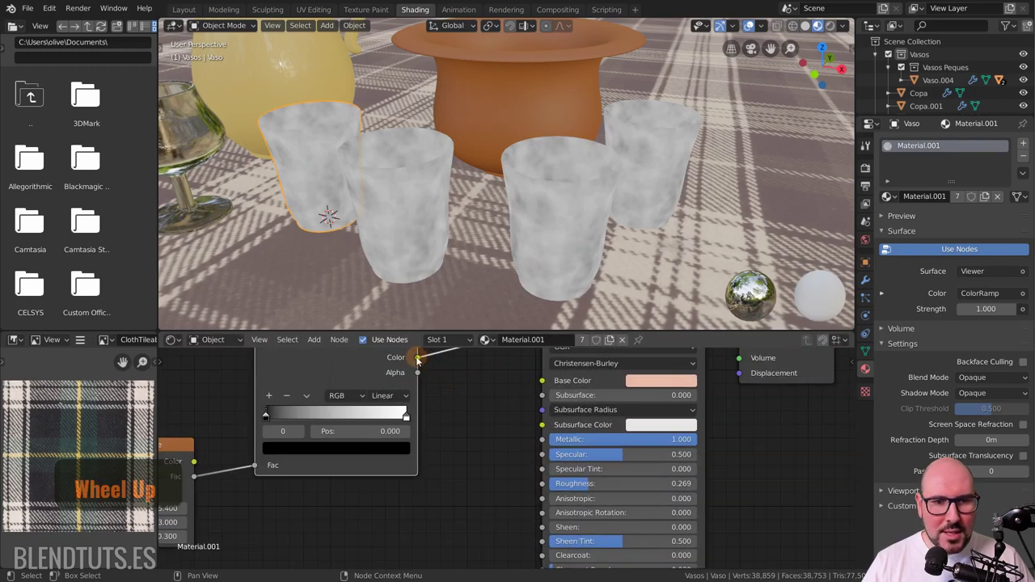
click(422, 361)
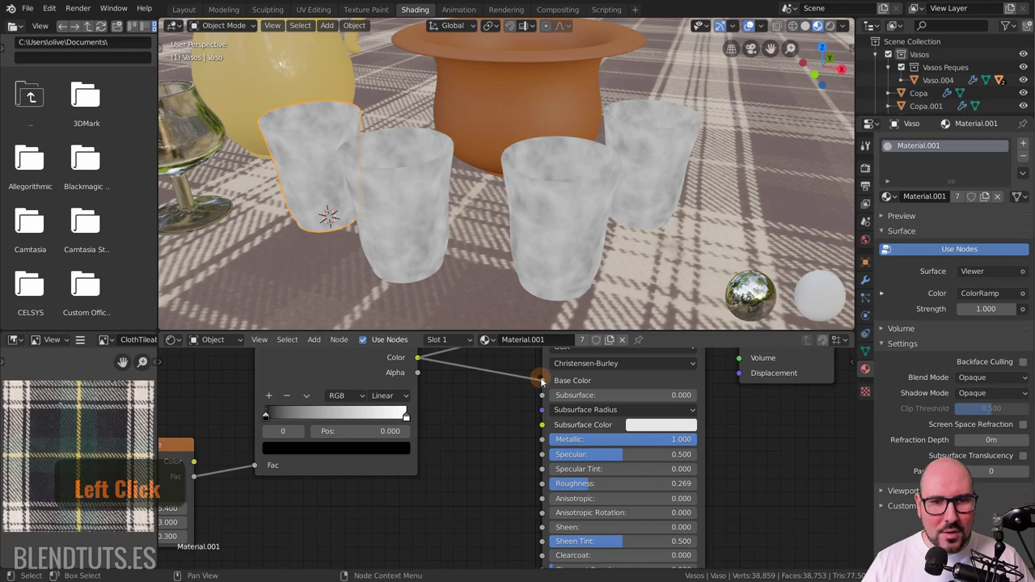
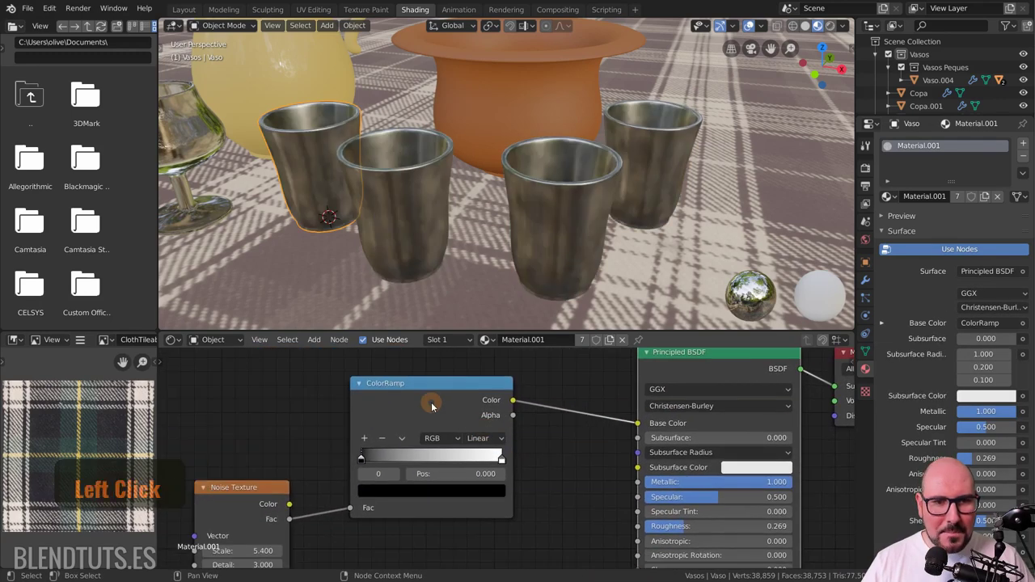
click(435, 205)
scroll(up, 3)
middle_click(453, 251)
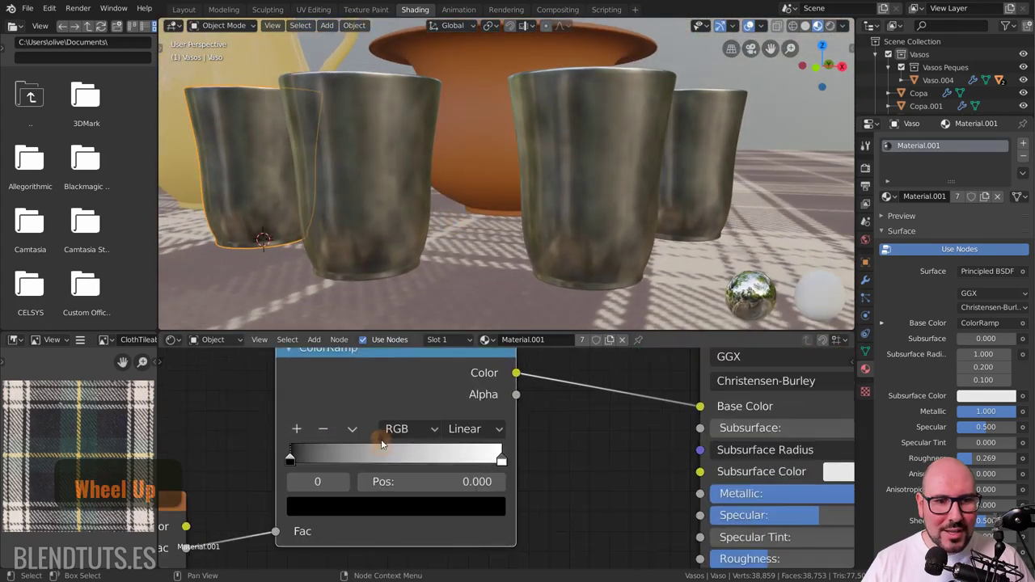
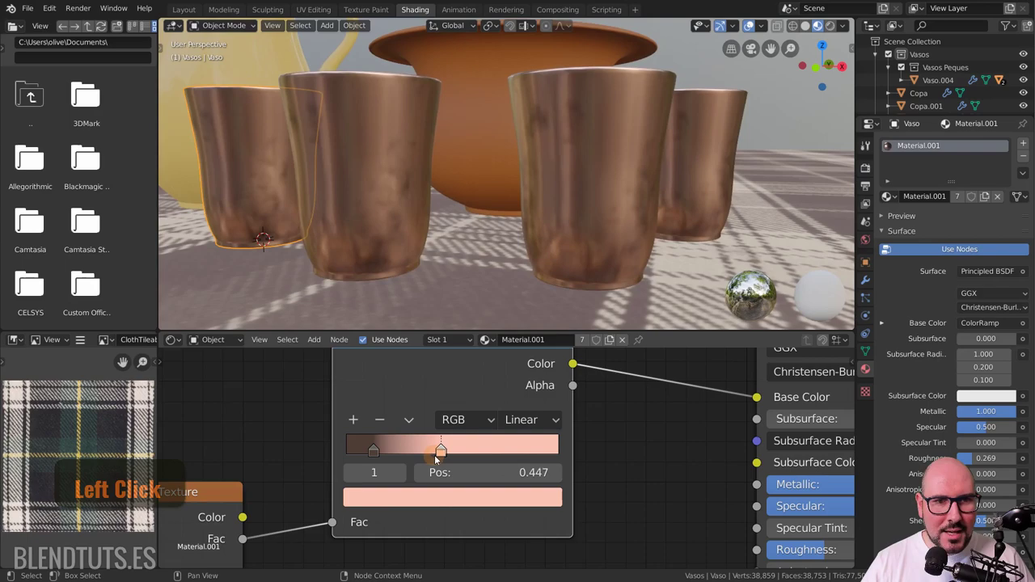
middle_click(413, 236)
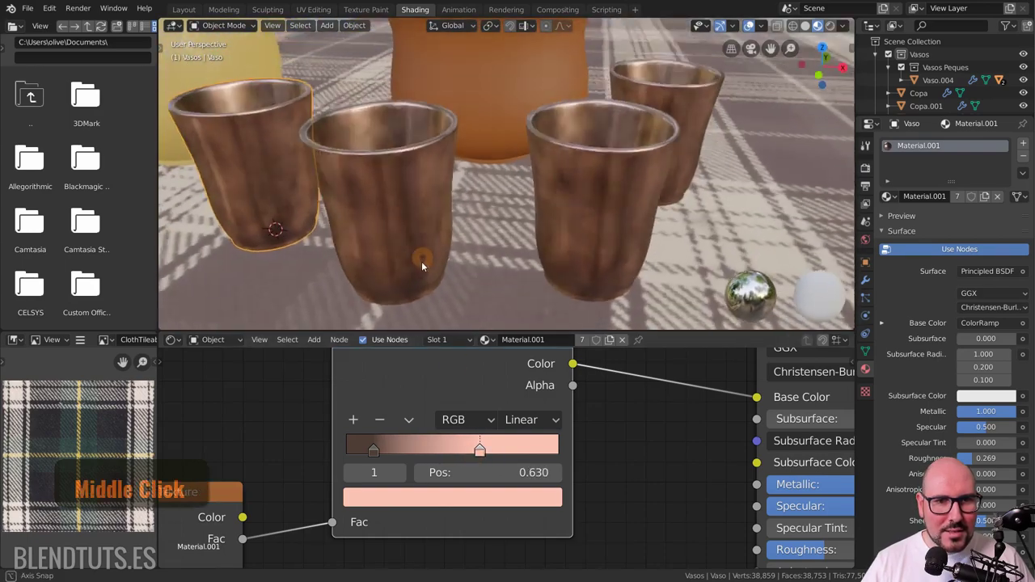
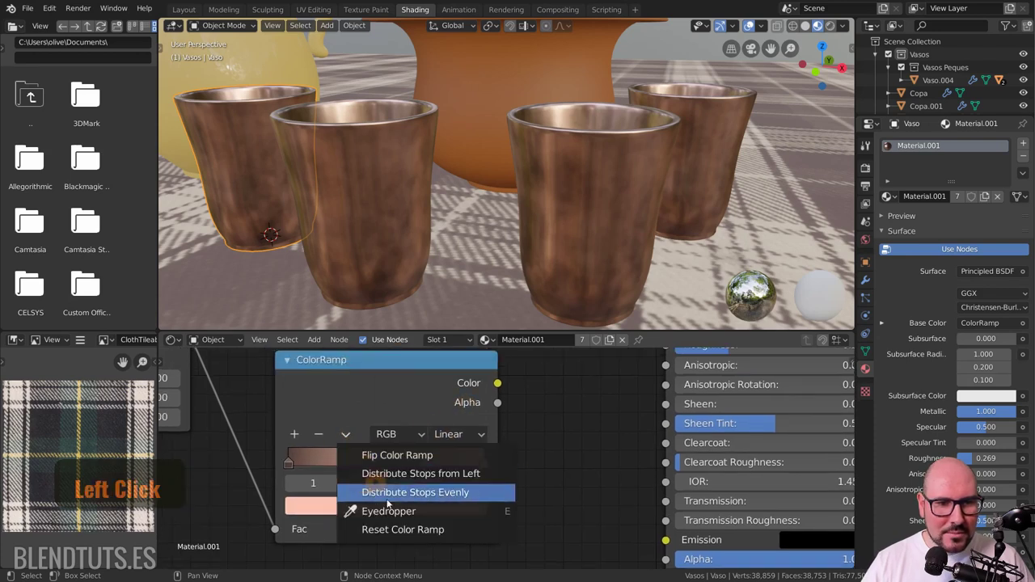
Step: Duplicate the ColorRamp and drive the cups' Roughness from it, inspecting the mottled result
click(404, 531)
middle_click(508, 410)
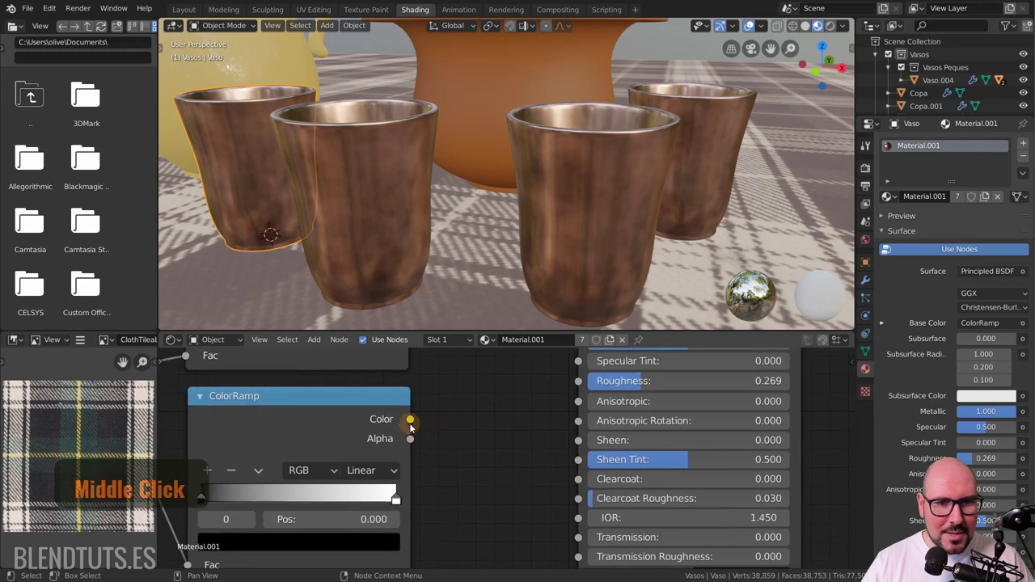
click(415, 426)
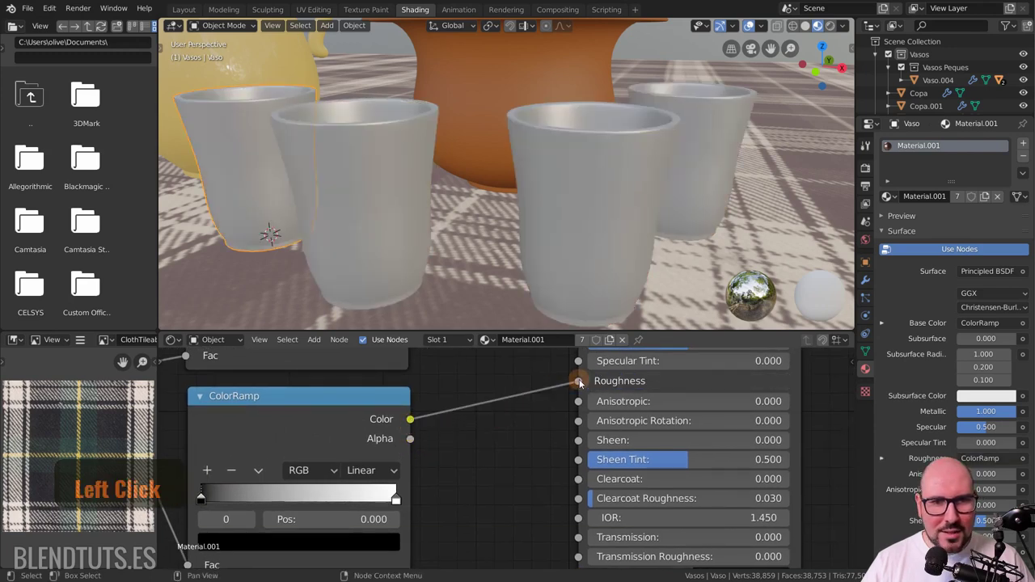
middle_click(429, 233)
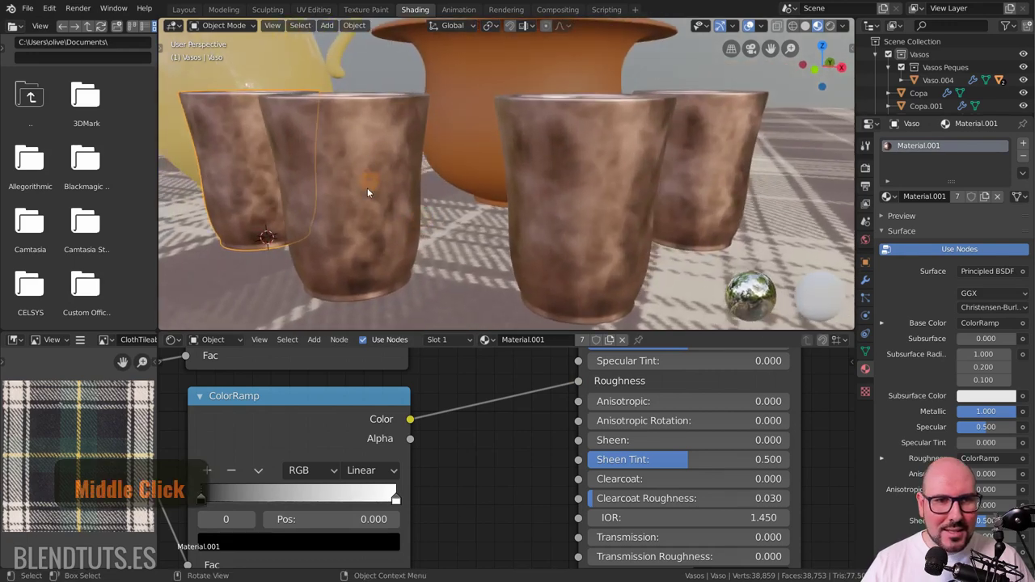
middle_click(374, 209)
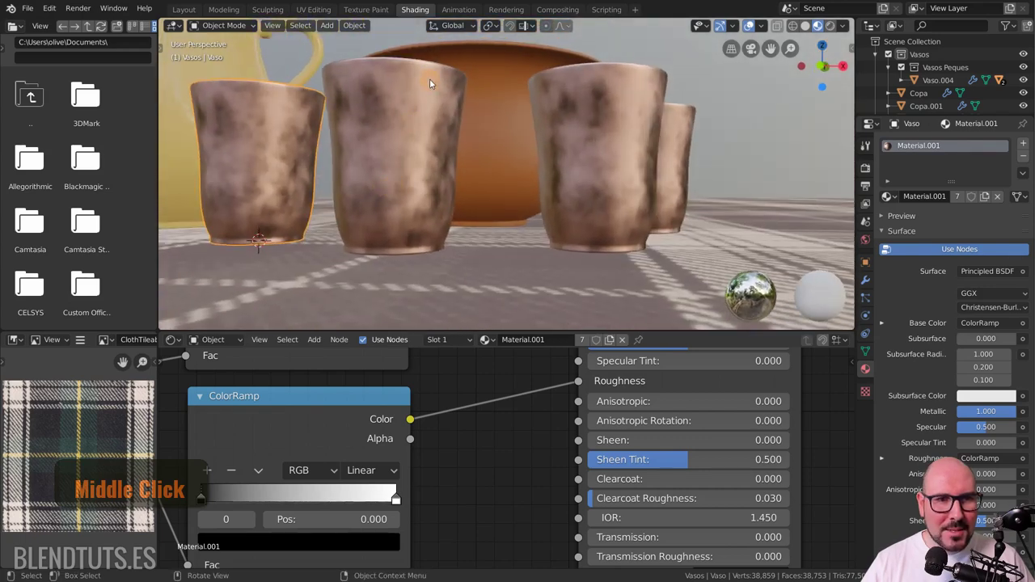
middle_click(395, 504)
Step: Lighten a roughness ramp stop's grey for a softer, pale copper finish
click(363, 550)
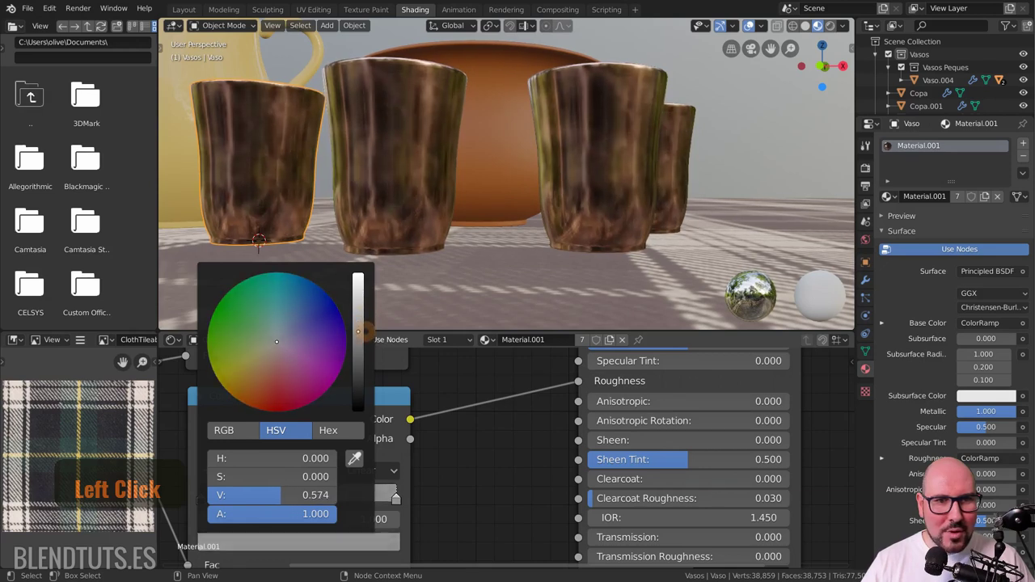
click(458, 364)
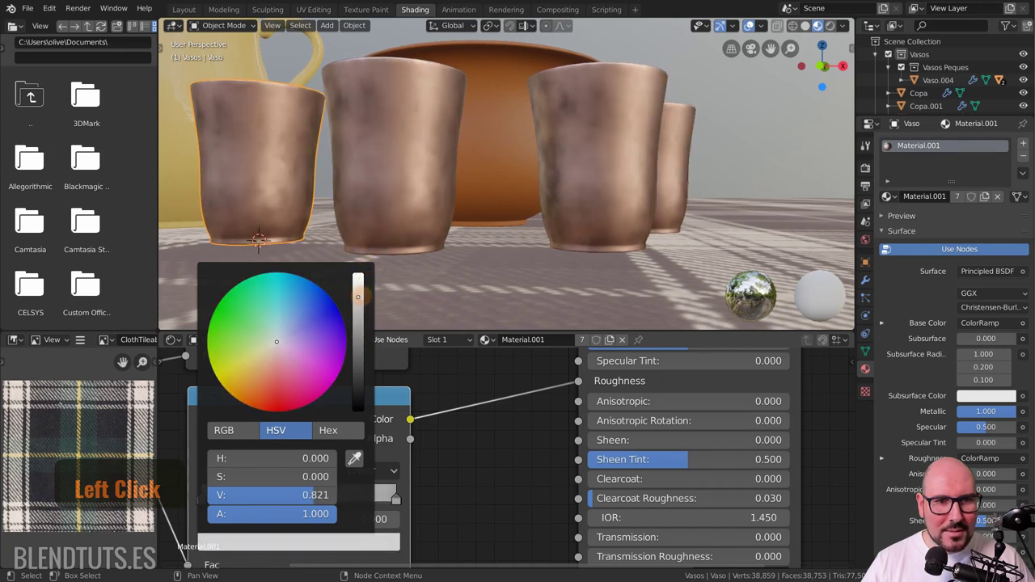
click(397, 529)
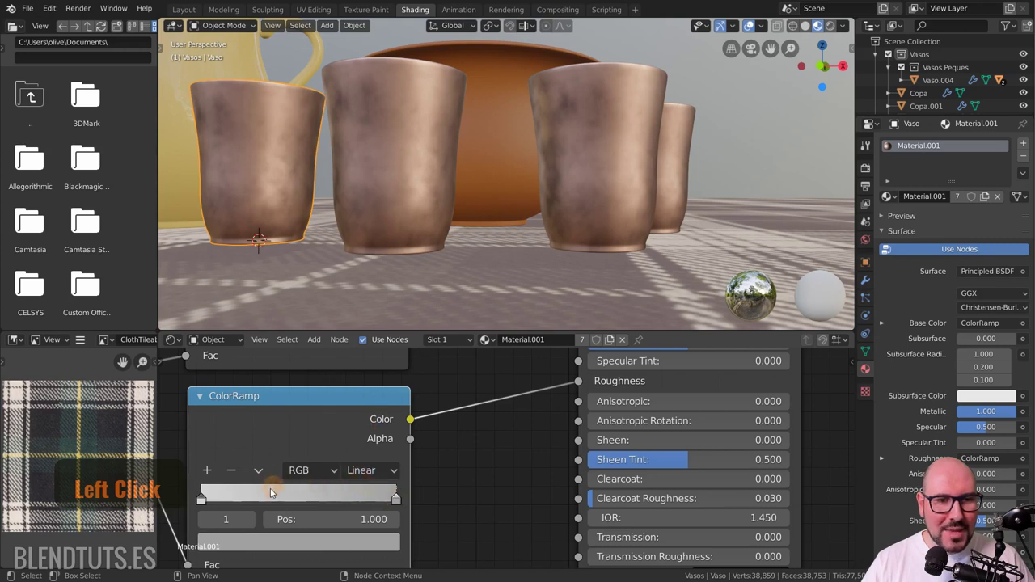
Step: Increase the roughness ramp contrast for darker, more pronounced mottled wear on the cups
click(292, 549)
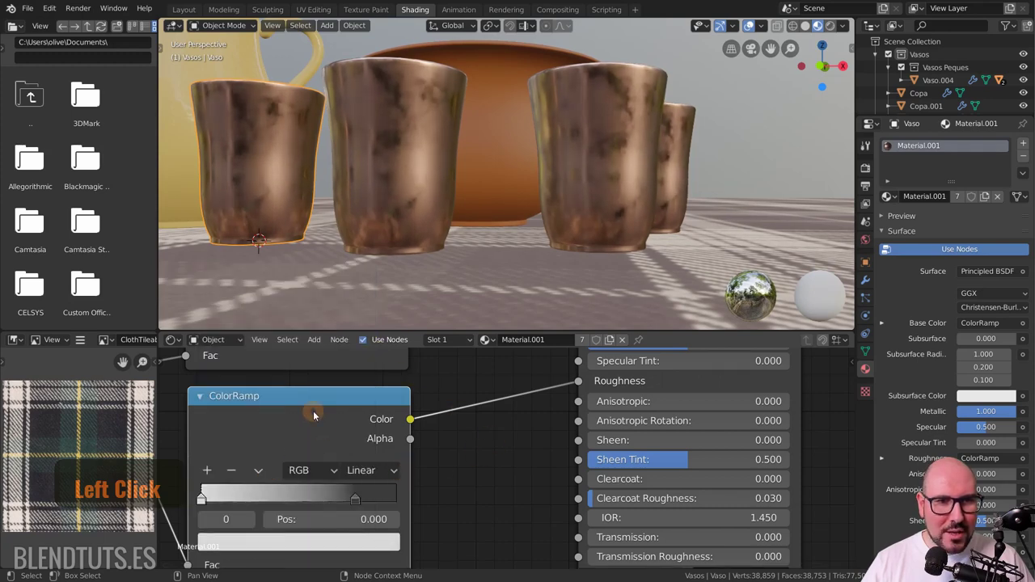
middle_click(466, 178)
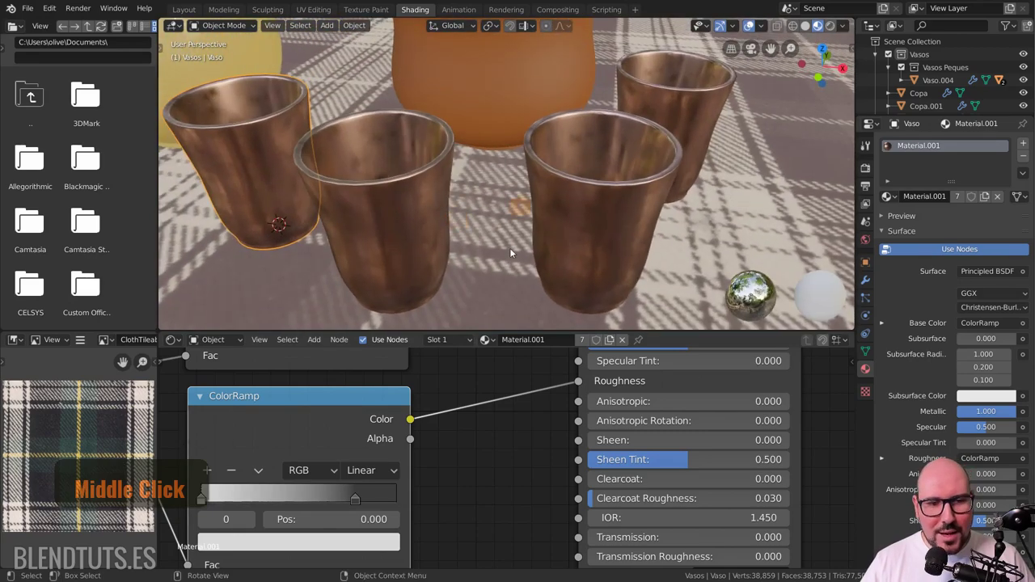
scroll(down, 3)
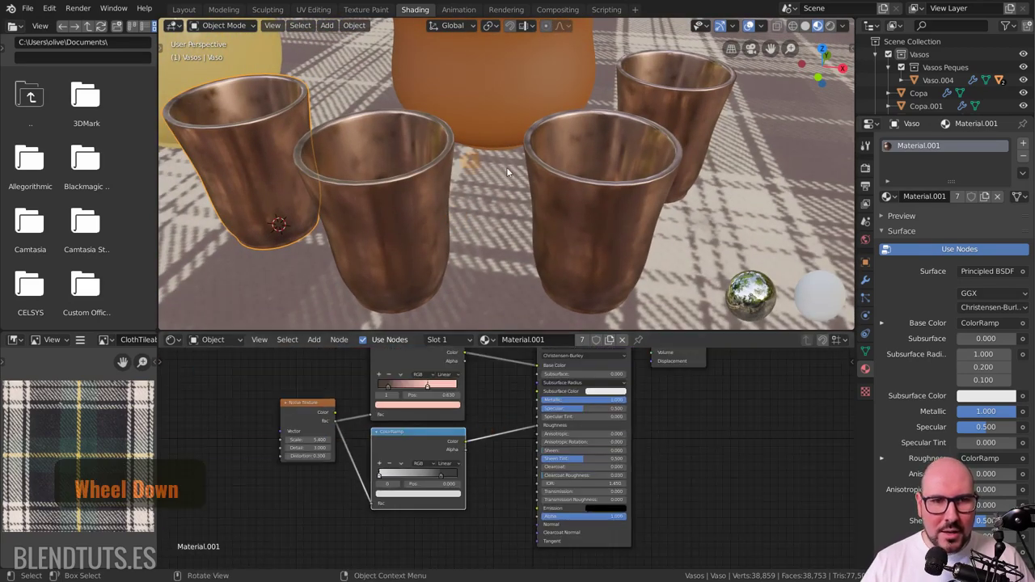
Step: Pull back and orbit to view the whole still-life table with jug, bowl, goblets and cups
middle_click(483, 210)
scroll(down, 3)
middle_click(498, 212)
scroll(up, 3)
middle_click(480, 249)
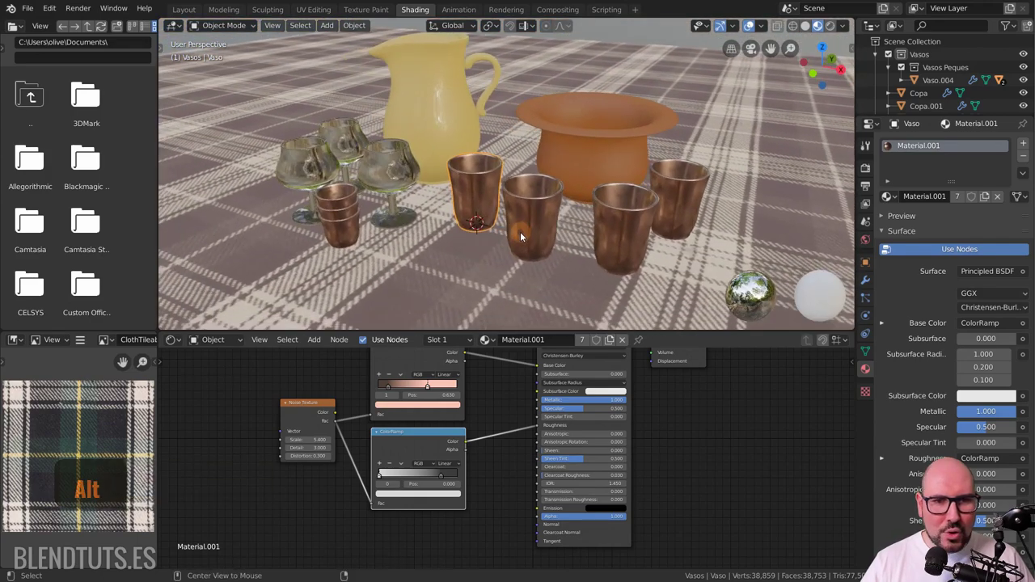
middle_click(576, 241)
middle_click(522, 264)
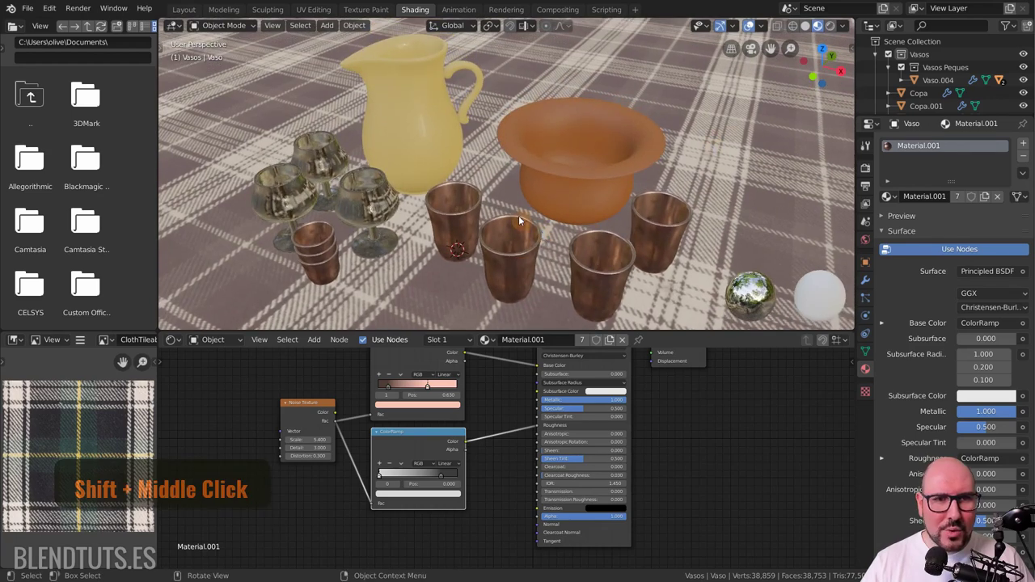
middle_click(519, 234)
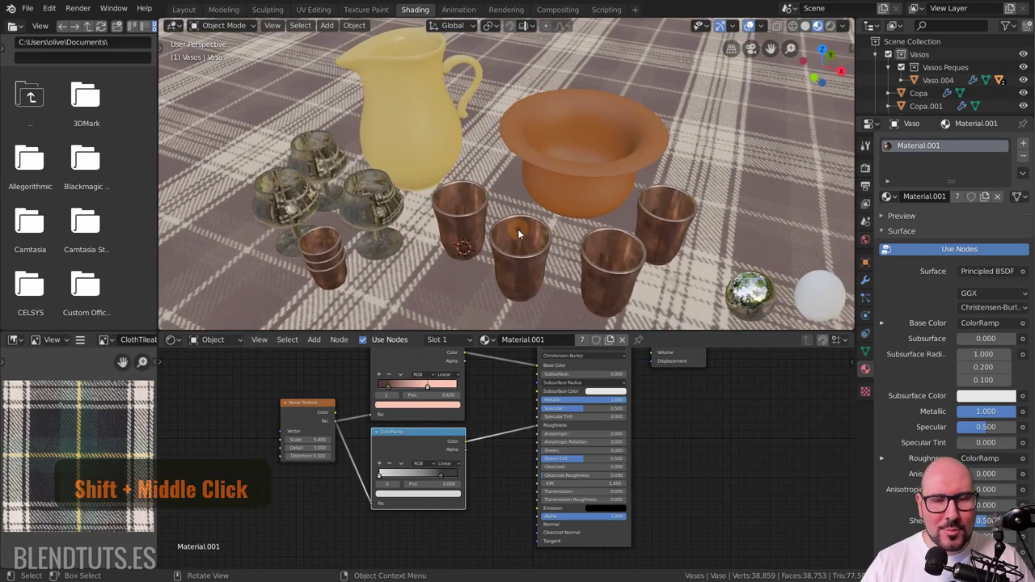